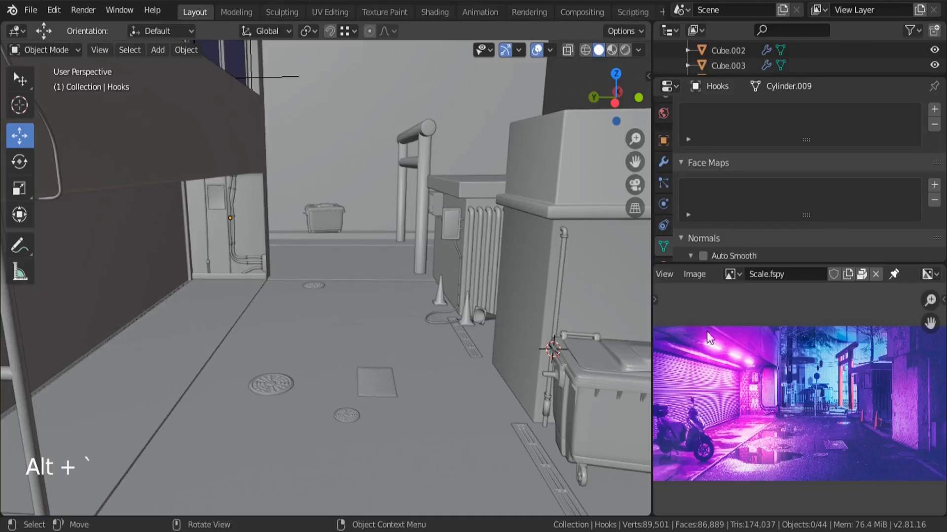
- Pan and zoom the reference over the shrine gate, fences and road, then reframe the whole alley
scroll(up, 3)
key(a)
middle_click(815, 357)
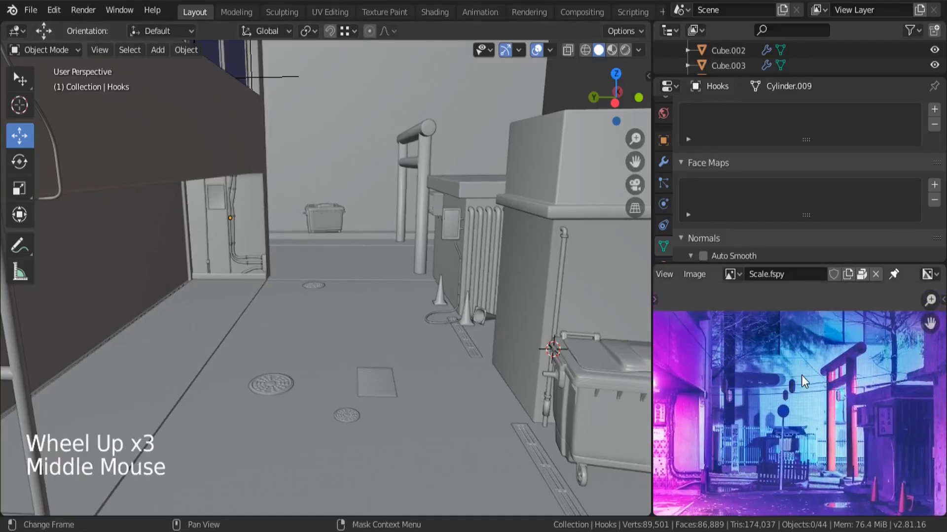
scroll(up, 3)
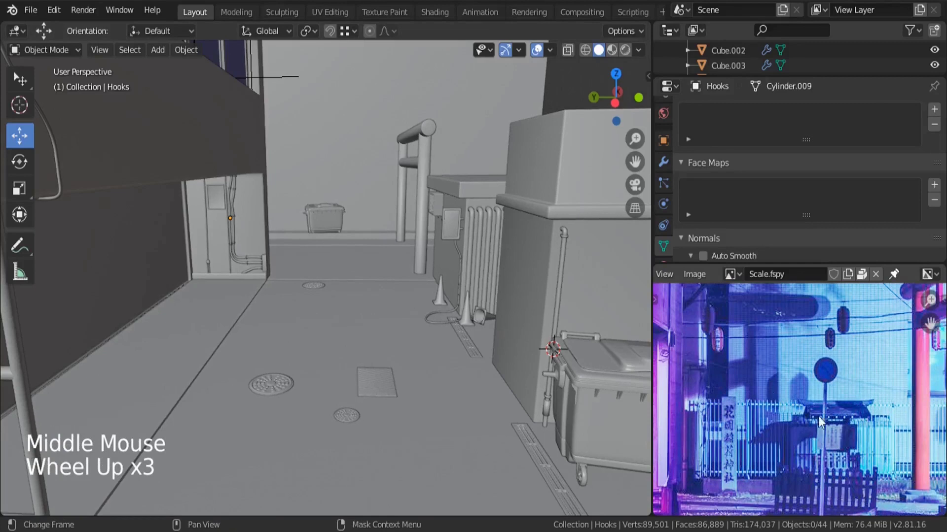
middle_click(806, 440)
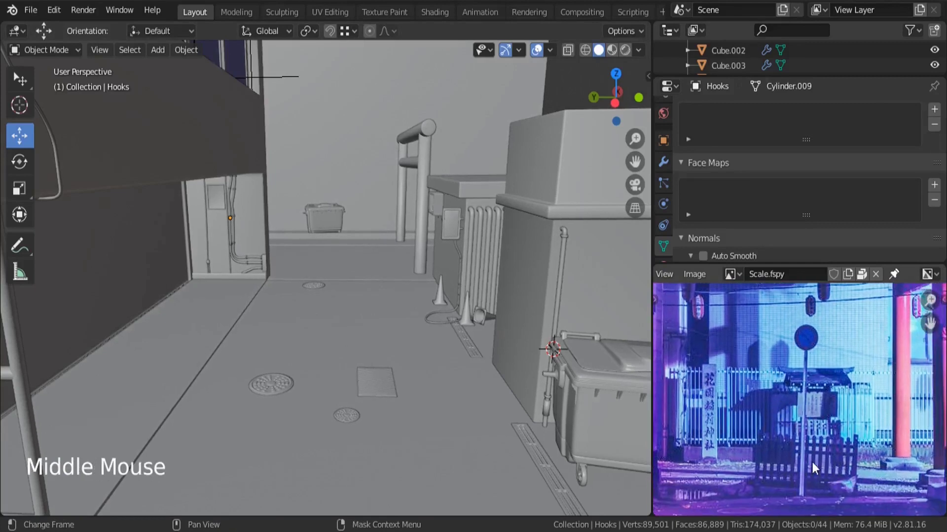
middle_click(813, 447)
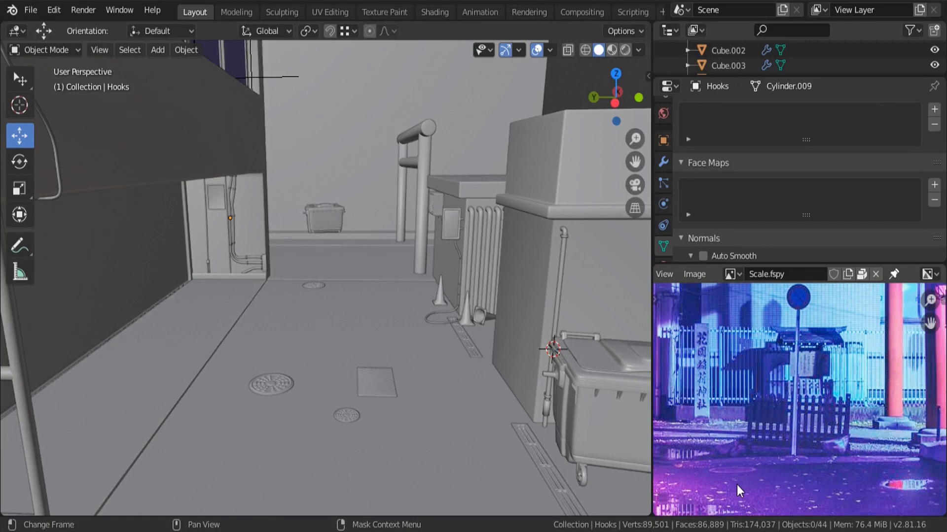
middle_click(800, 434)
scroll(down, 3)
scroll(up, 3)
scroll(down, 3)
middle_click(813, 386)
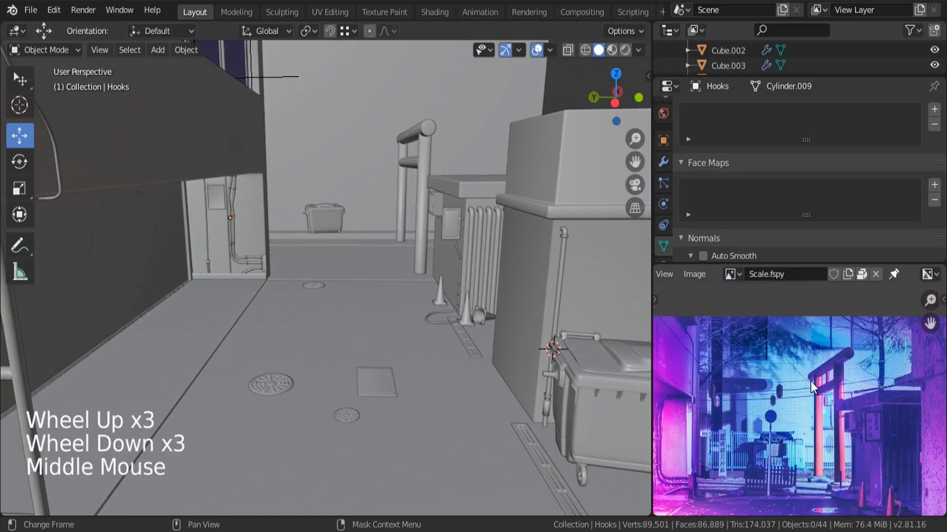
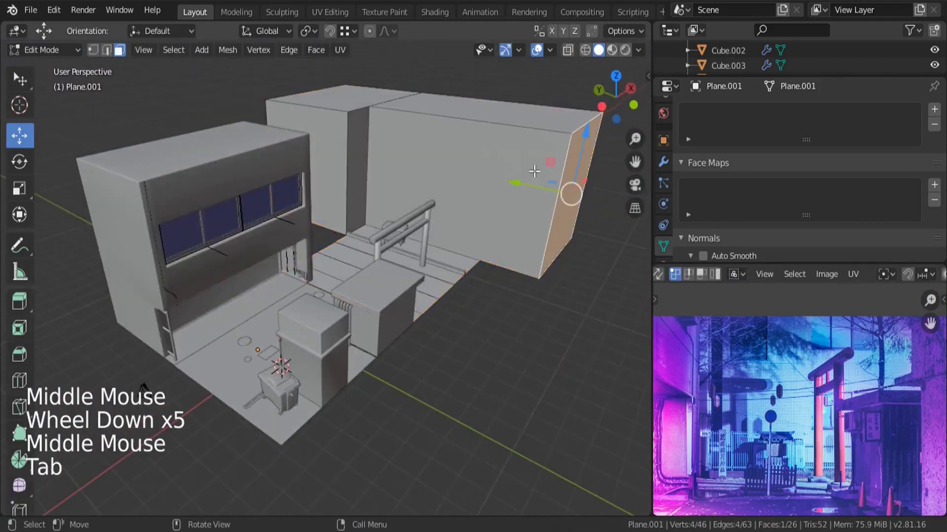
- Select the right wall faces, separate them as Plane.002 and select that new object
key(alt+a)
key(l)
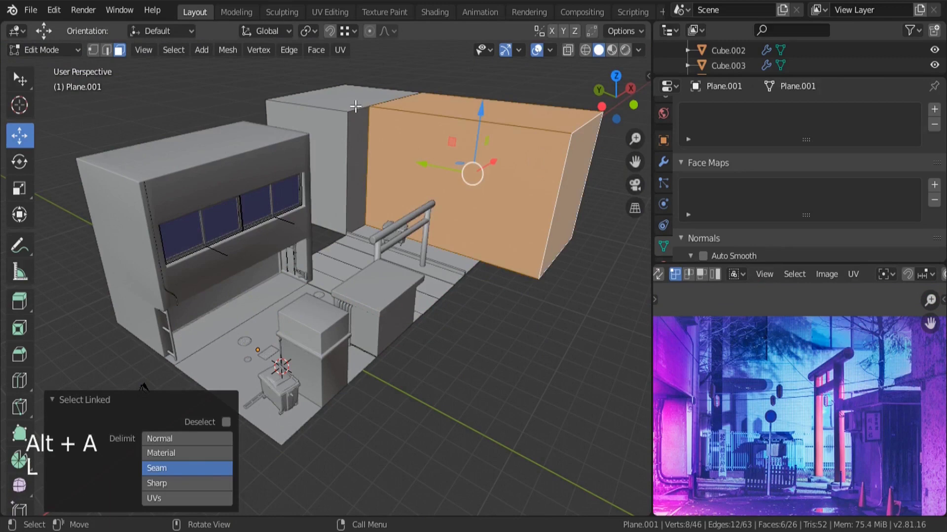
key(l)
key(p)
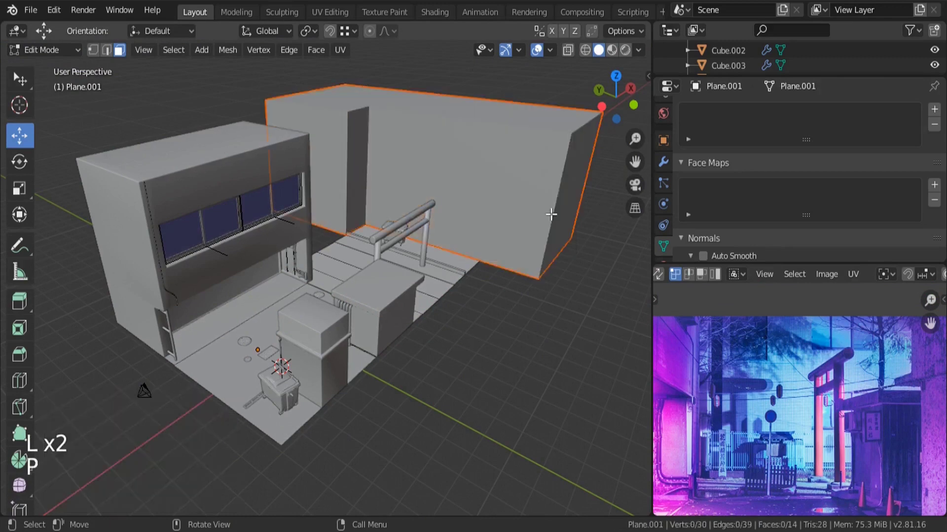
key(Tab)
click(304, 224)
scroll(down, 3)
scroll(up, 3)
click(187, 56)
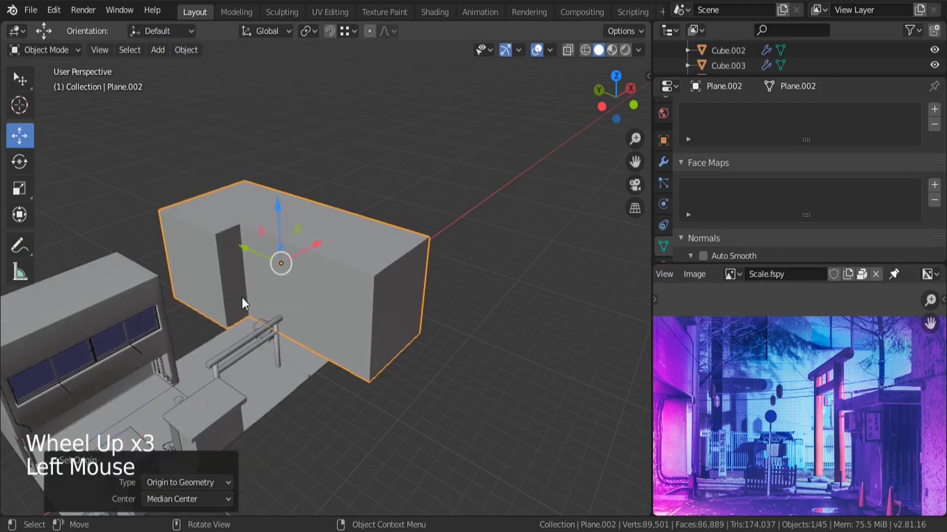
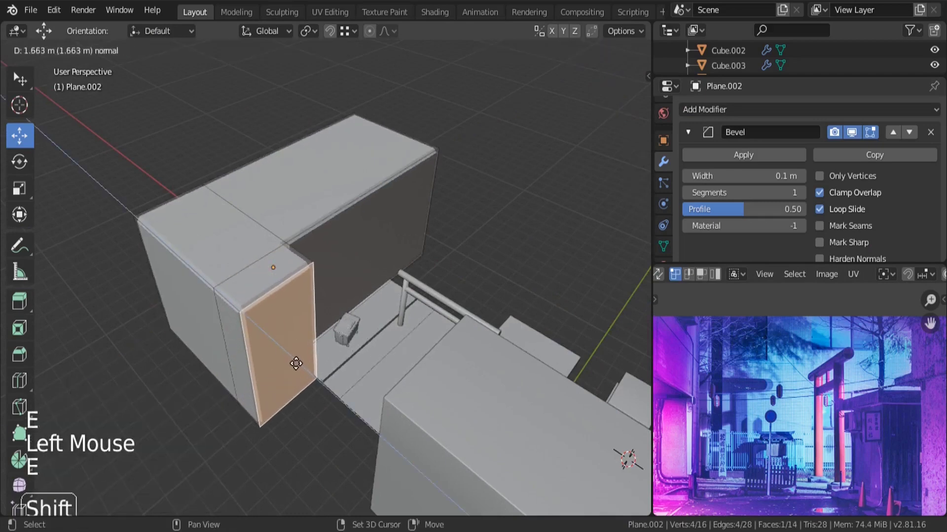
- Extrude the corner face into an L-shaped return and check the wall's shape
key(Tab)
middle_click(442, 300)
scroll(down, 3)
scroll(up, 3)
- Set the Bevel modifier to 3 segments and reduce its width to about 0.03 m
click(804, 193)
double_click(805, 193)
click(691, 197)
click(686, 183)
double_click(686, 183)
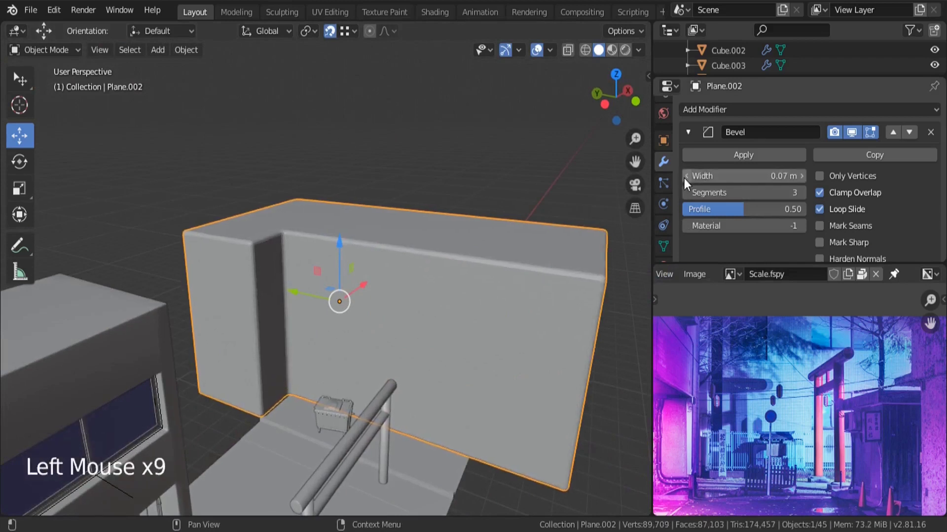
click(685, 183)
scroll(down, 3)
scroll(up, 3)
middle_click(466, 327)
scroll(down, 3)
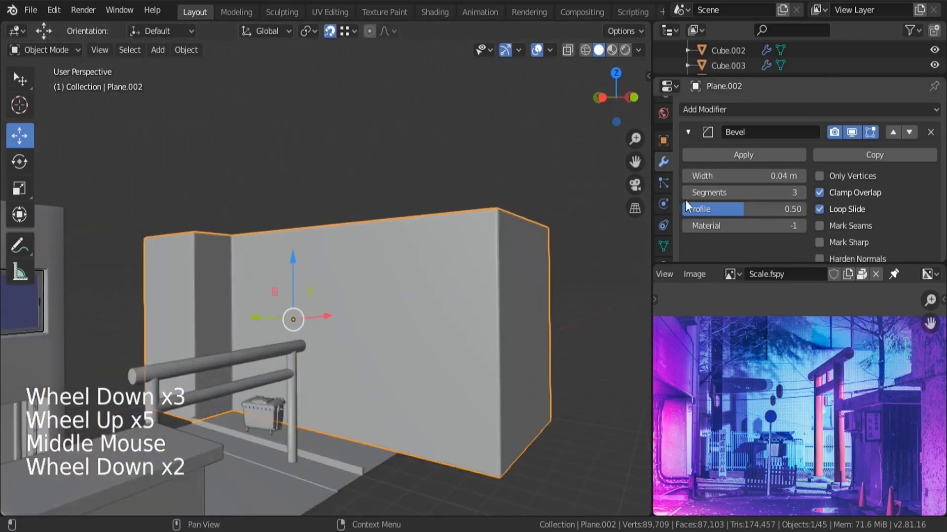
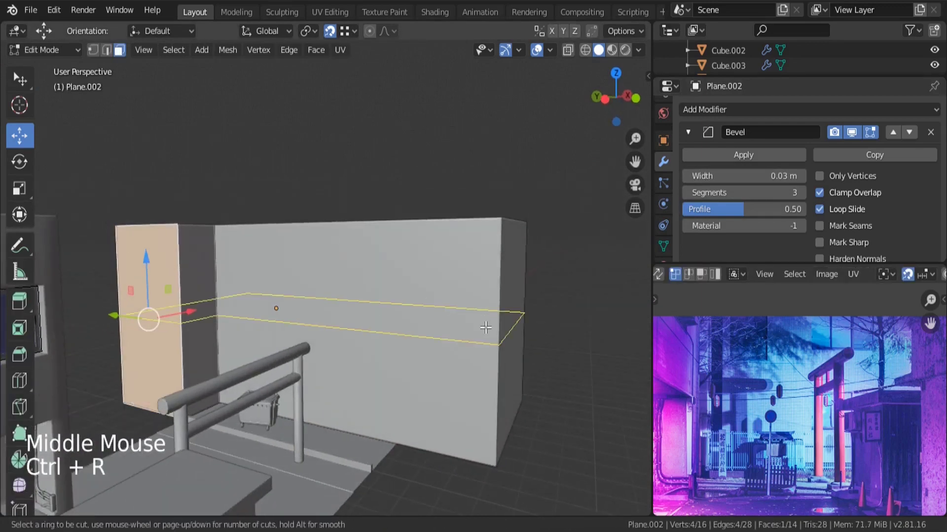
- From the camera view, add horizontal loop cuts aligned with the reference window lines
key(KP_0)
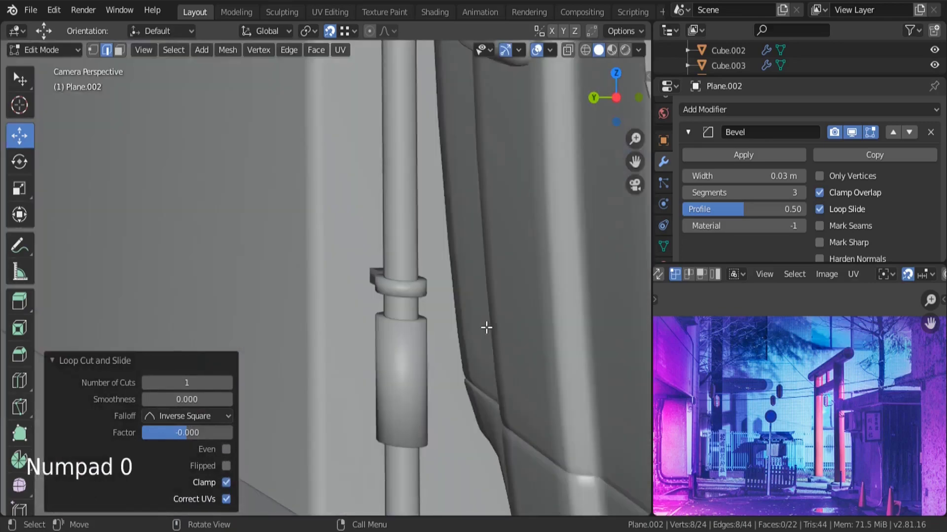
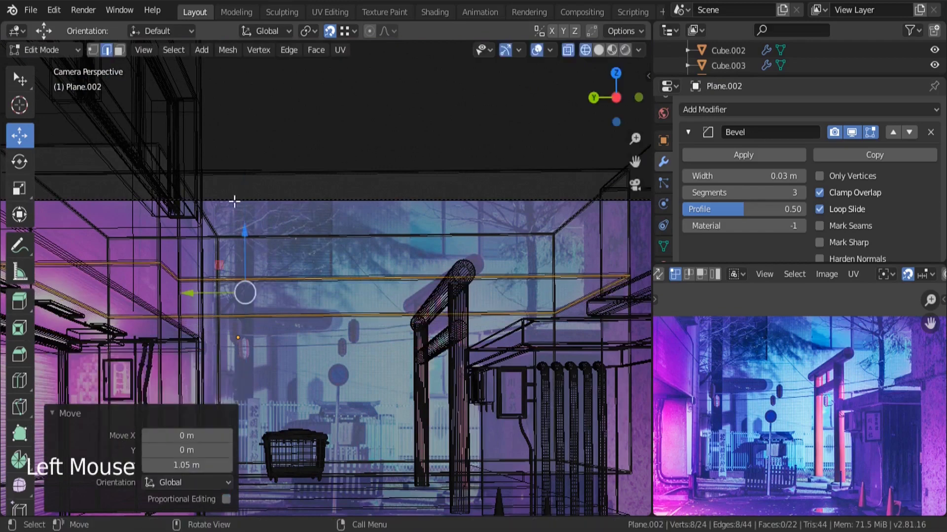
scroll(up, 3)
key(ctrl+r)
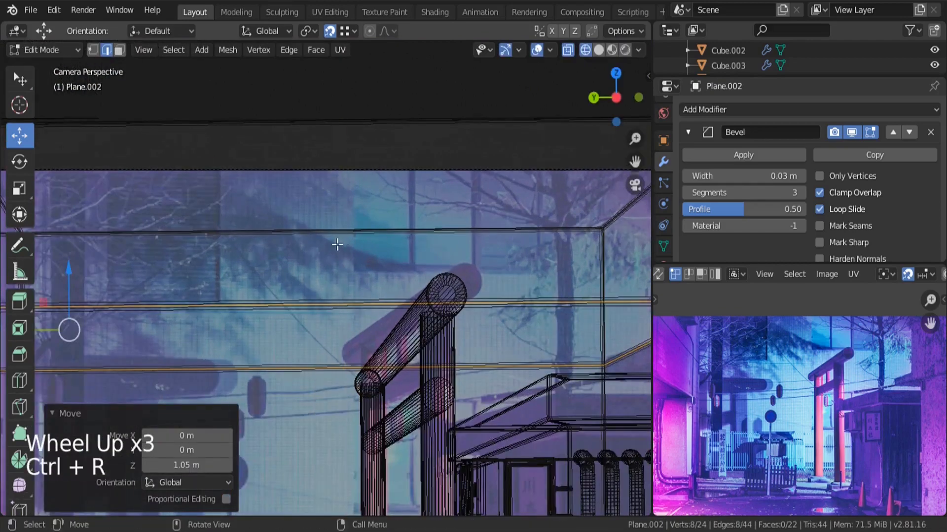
scroll(down, 3)
key(ctrl+r)
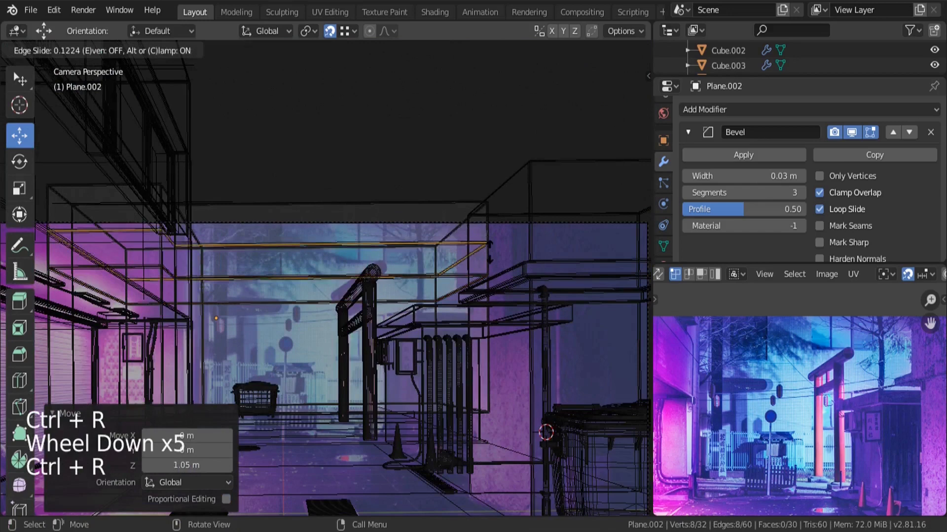
scroll(up, 3)
key(ctrl+r)
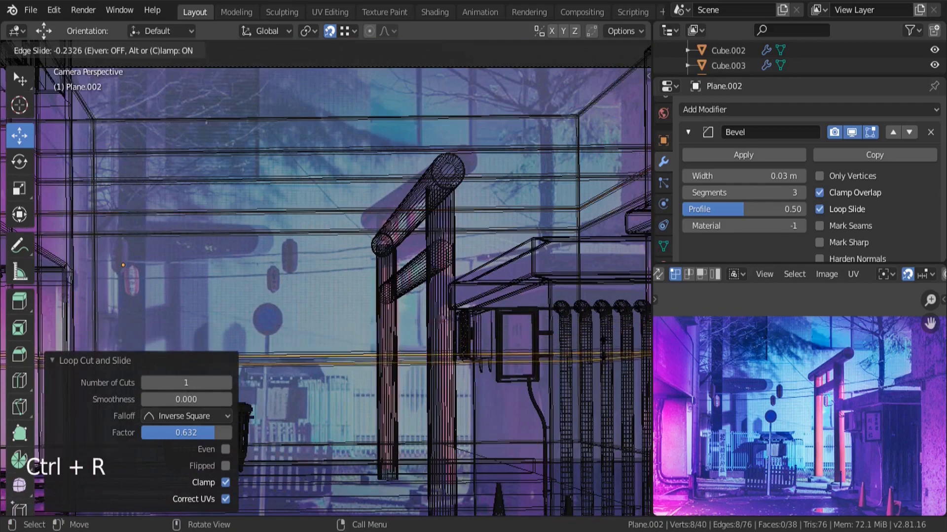
key(ctrl+r)
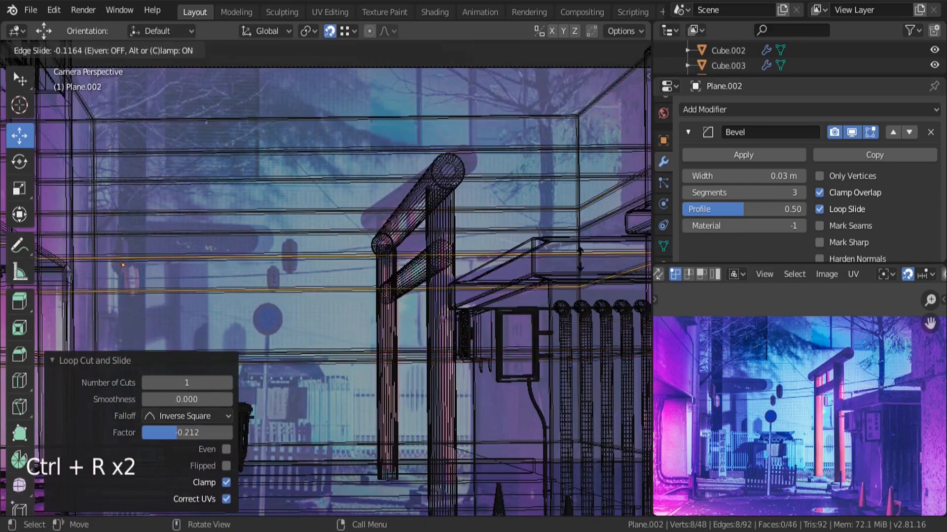
scroll(down, 3)
scroll(up, 3)
- Add vertical loop cuts through the wall and slide them to the reference window edges
key(ctrl+r)
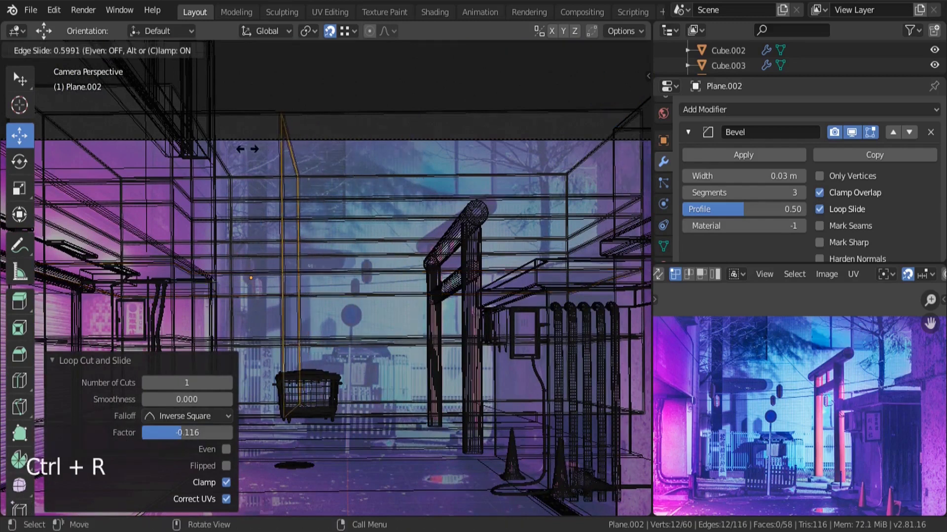
key(ctrl+r)
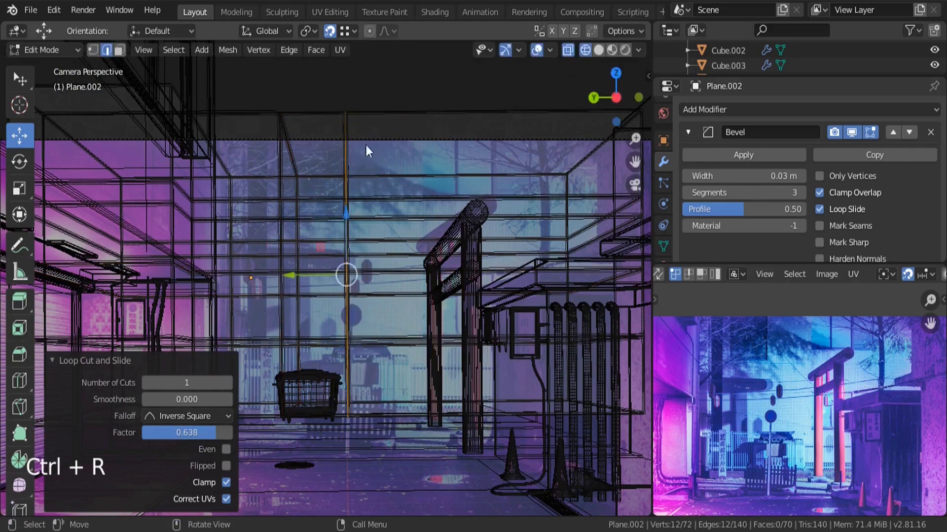
key(ctrl+r)
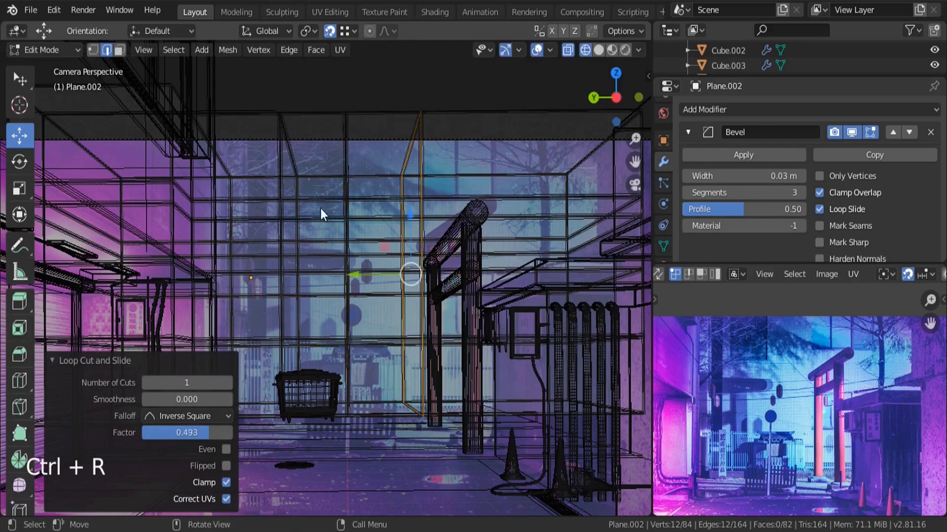
scroll(down, 3)
scroll(up, 3)
key(ctrl+r)
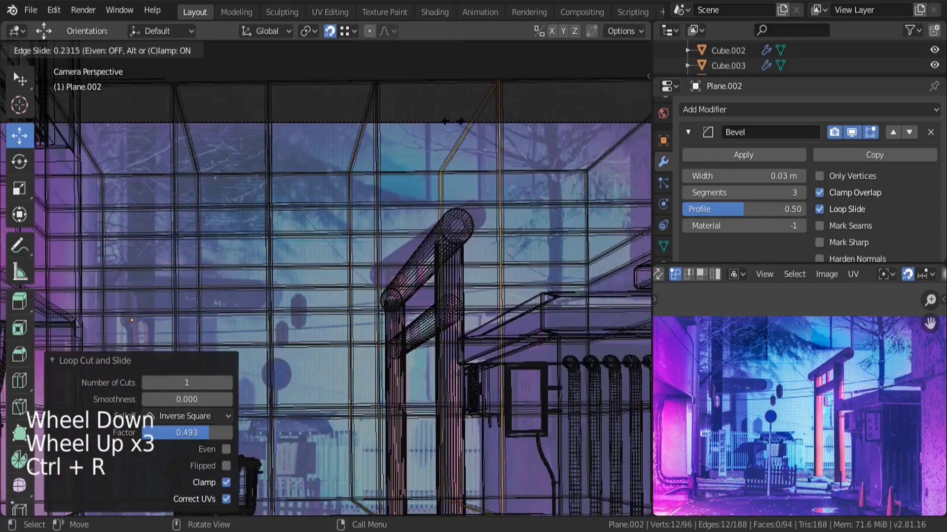
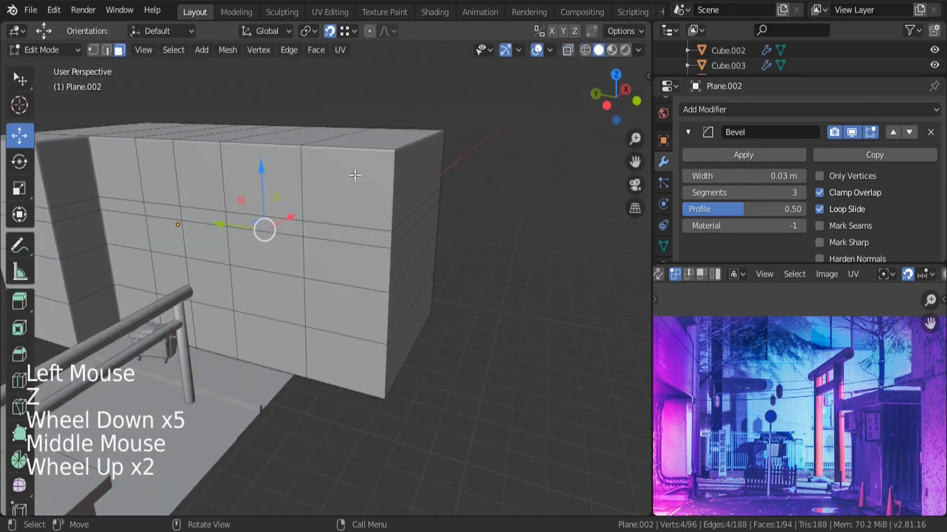
- Add a loop cut near the wall's top edge and slide it into position
key(ctrl+r)
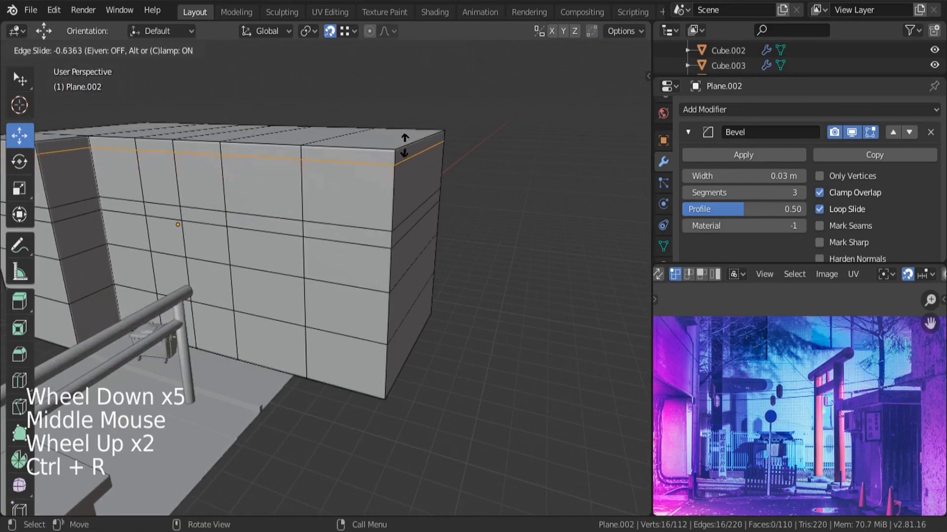
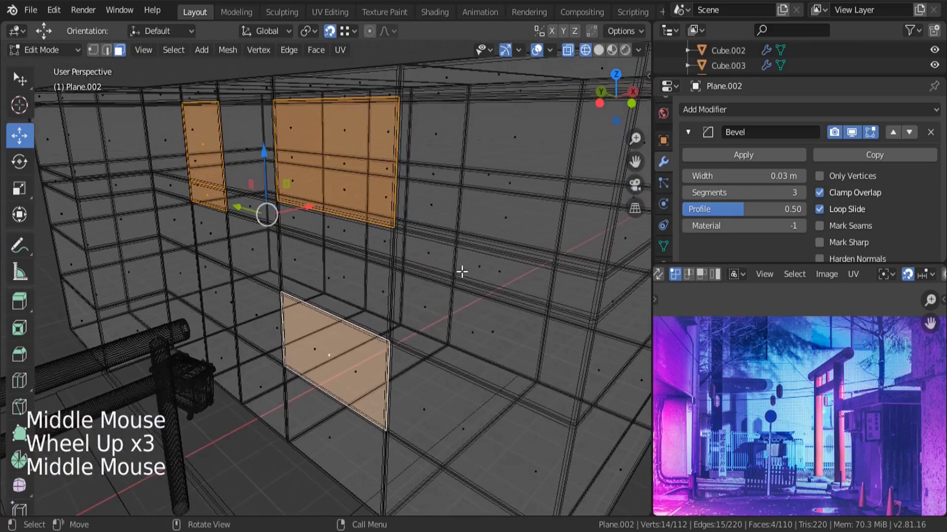
- Extrude the selected window faces into the wall to form recessed openings
key(e)
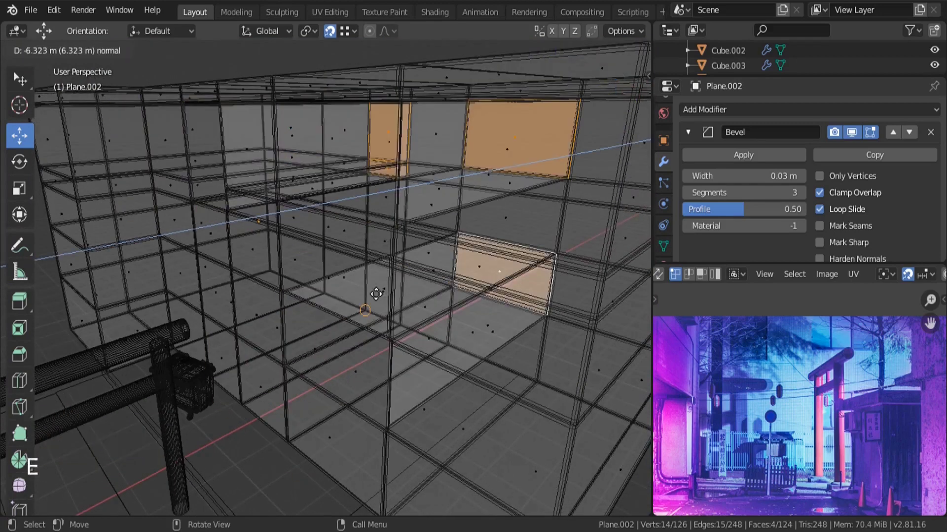
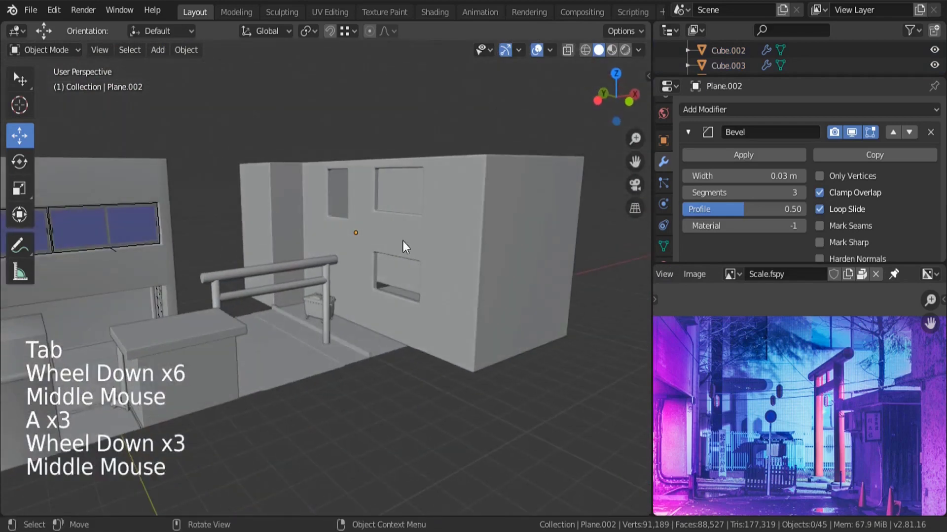
scroll(up, 3)
scroll(down, 3)
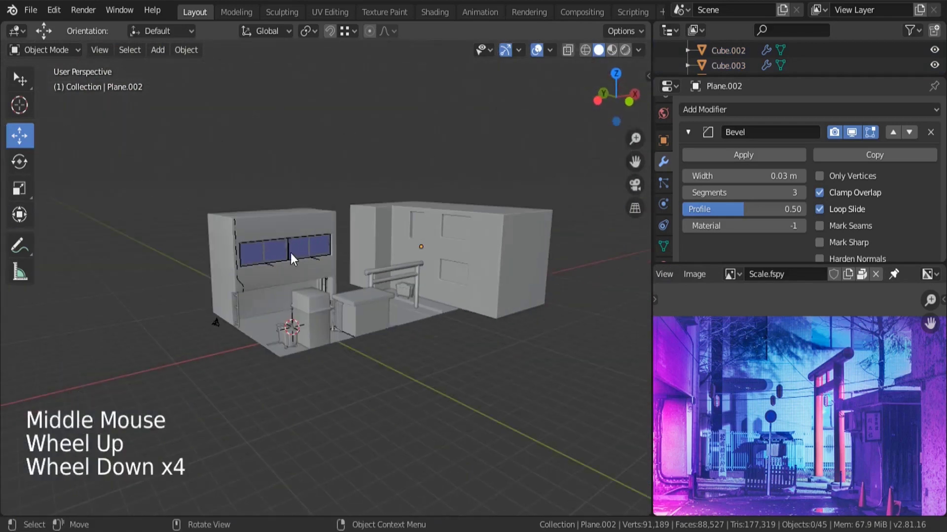
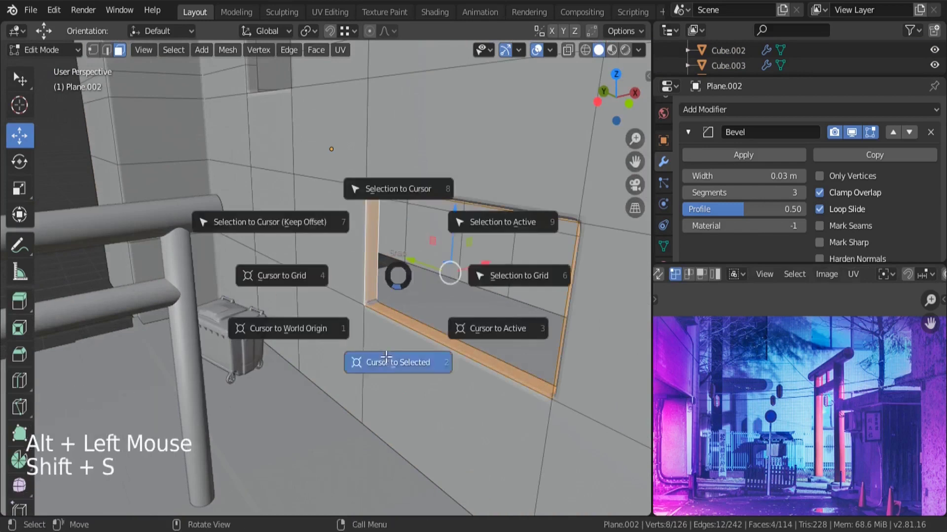
- Return to Object Mode and bring up the Add menu for Archimesh objects
key(Tab)
key(shift+a)
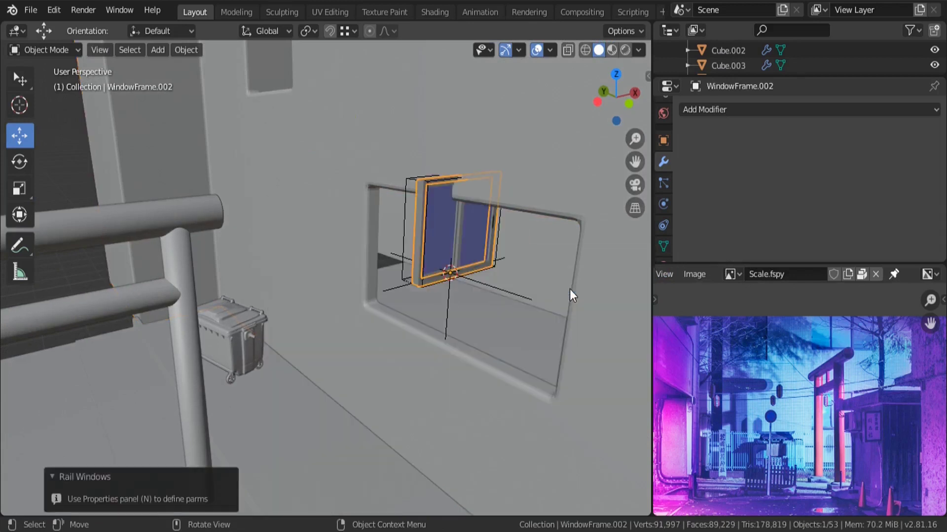
- Select the window group and rotate it -90 degrees around the Z axis
click(452, 295)
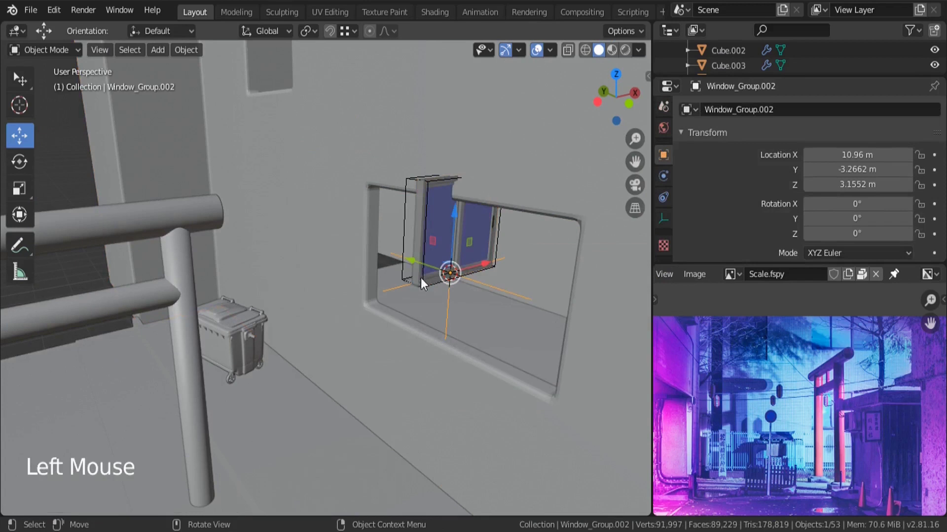
click(484, 266)
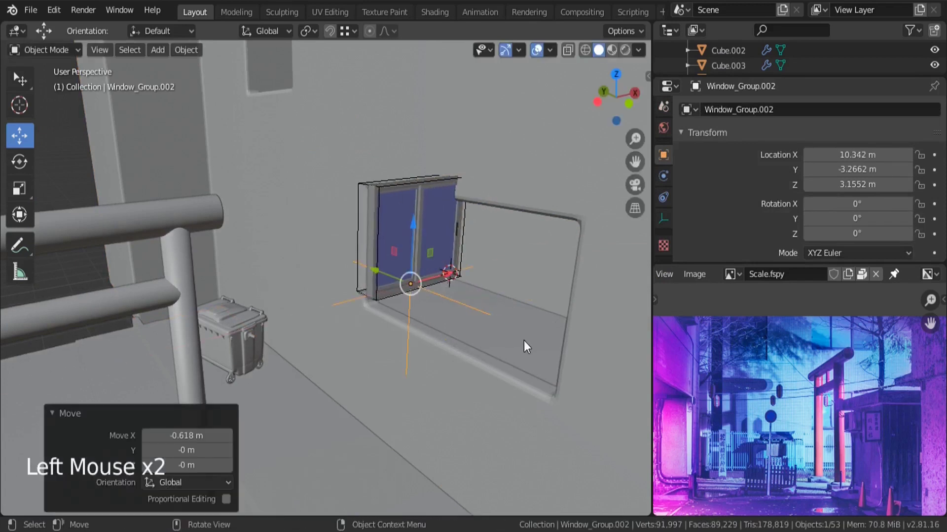
key(r)
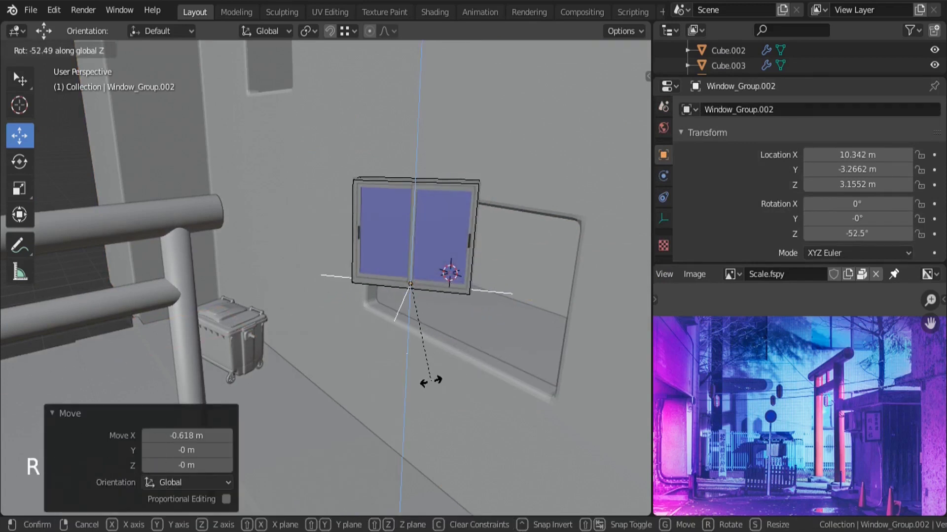
middle_click(374, 279)
key(KP_Decimal)
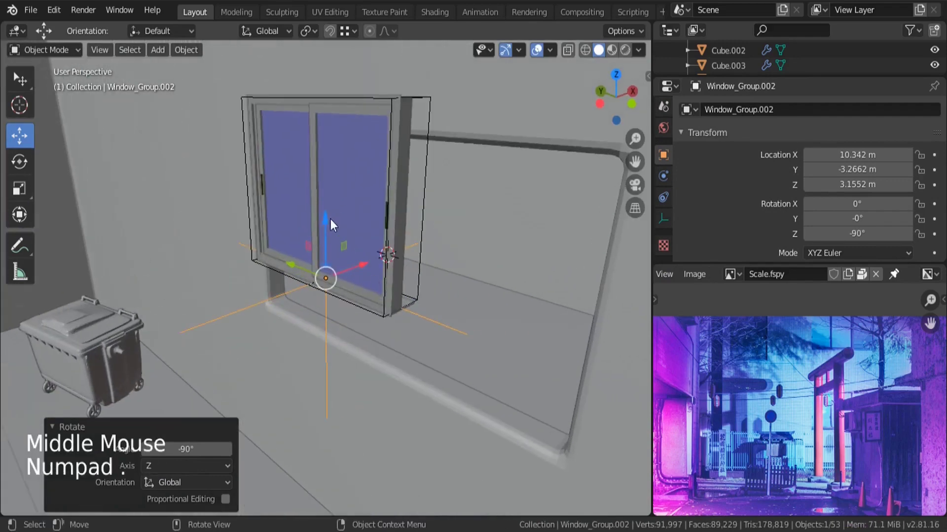
click(332, 226)
- Move the window assembly into the recessed wall opening
middle_click(382, 289)
click(379, 323)
click(376, 266)
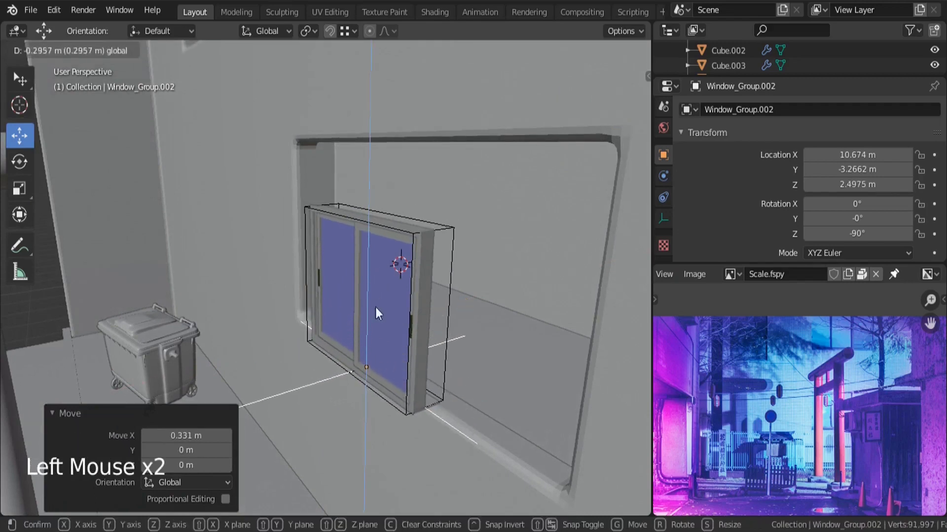
click(414, 354)
middle_click(447, 410)
click(376, 312)
middle_click(466, 379)
click(432, 373)
key(s)
middle_click(368, 325)
scroll(down, 3)
scroll(up, 3)
click(372, 344)
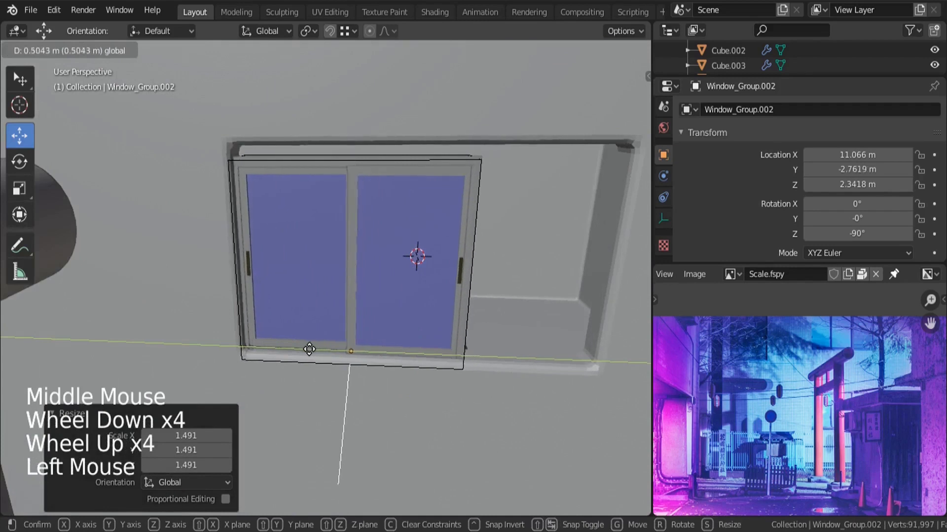
click(358, 297)
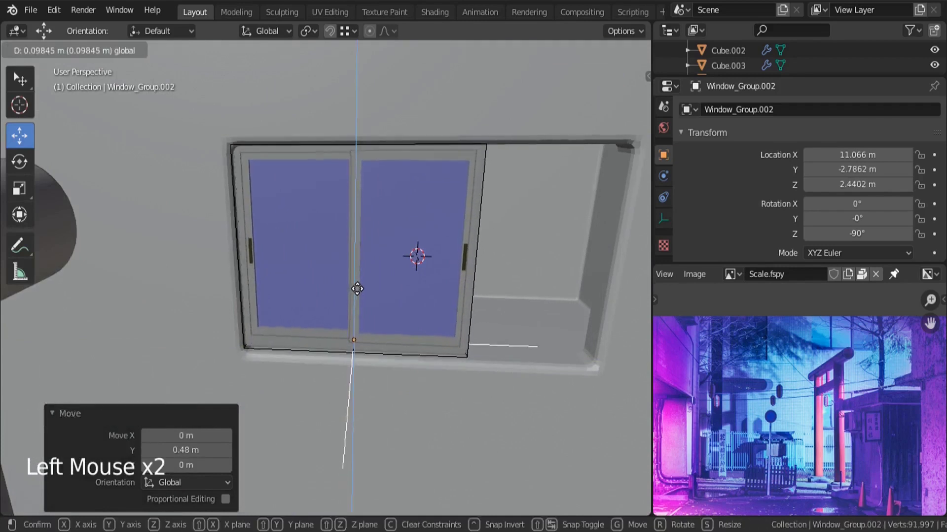
- Scale the window up to about 1.484 to fill the opening and show the sidebar's Archimesh tools
key(s)
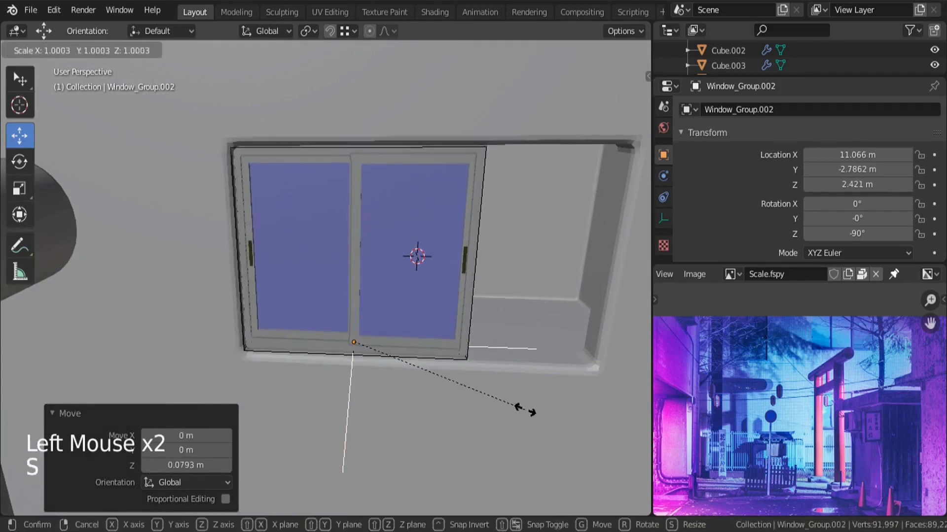
middle_click(456, 326)
middle_click(394, 296)
key(n)
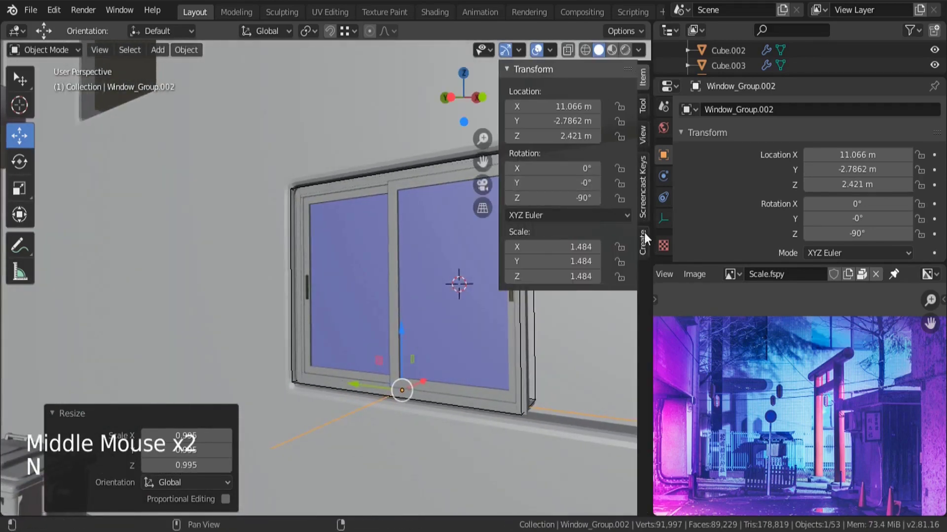
click(648, 246)
click(511, 74)
- Hide the sidebar and select one sliding pane together with its handle
scroll(down, 3)
scroll(up, 3)
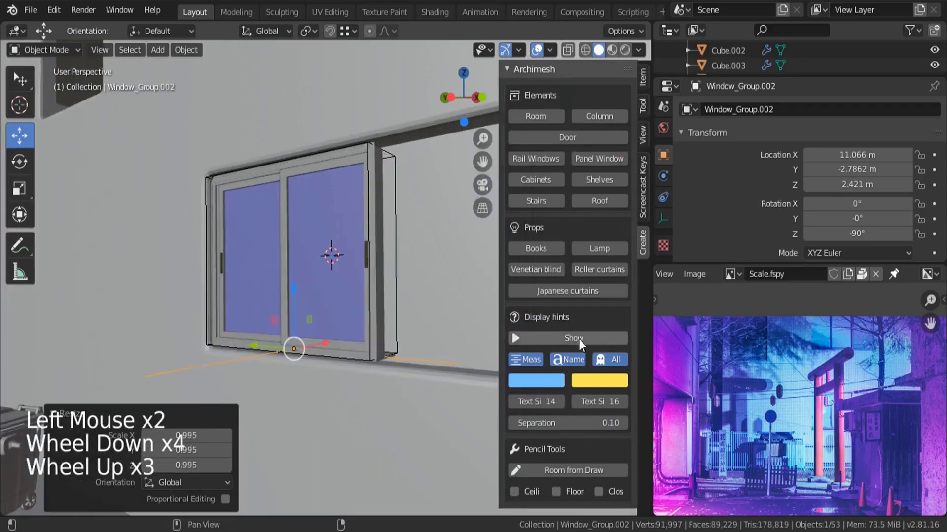
key(n)
middle_click(450, 212)
scroll(up, 3)
click(366, 249)
scroll(up, 3)
click(200, 226)
click(364, 254)
scroll(down, 3)
- Duplicate the pane and handle along X into the empty right side, then select the outer frame
key(g)
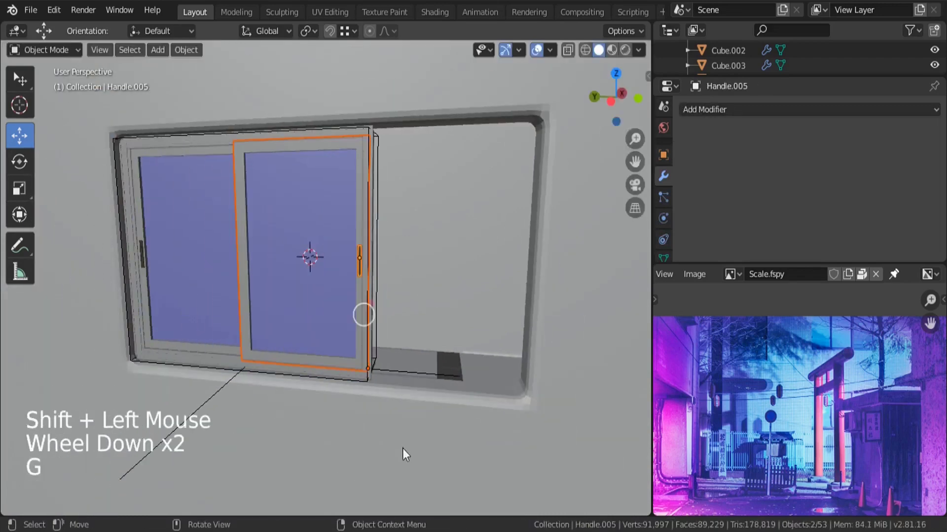
key(s)
key(shift+d)
key(g)
key(g)
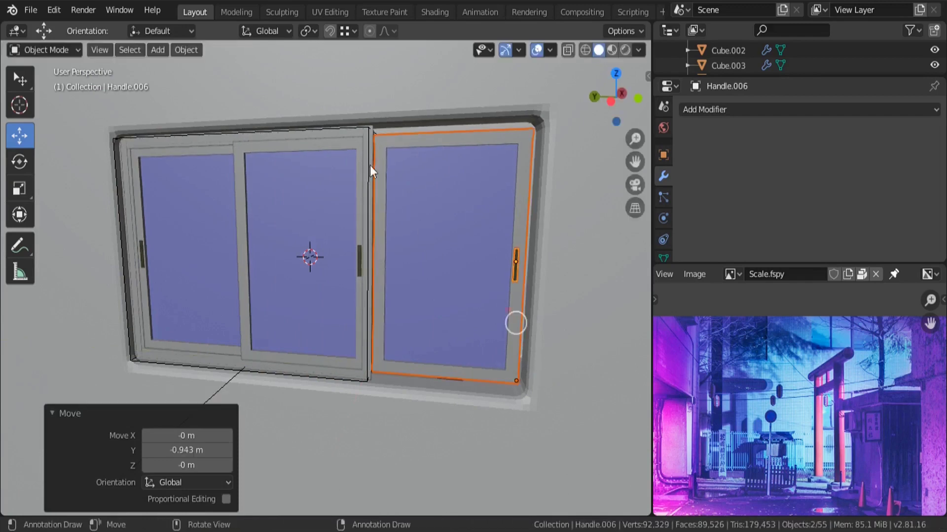
click(329, 139)
key(Tab)
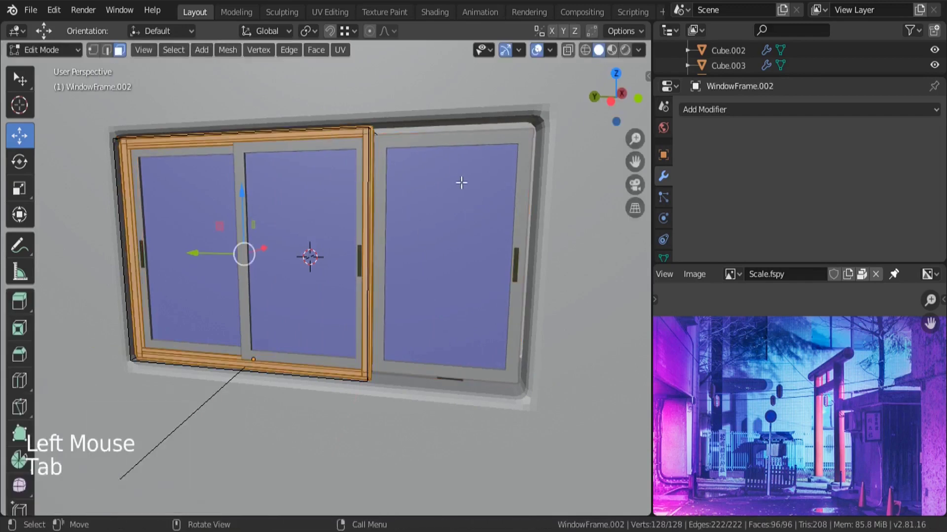
- In X-ray vertex mode, box-select the frame's right-side points and move them to enclose all three panes
key(z)
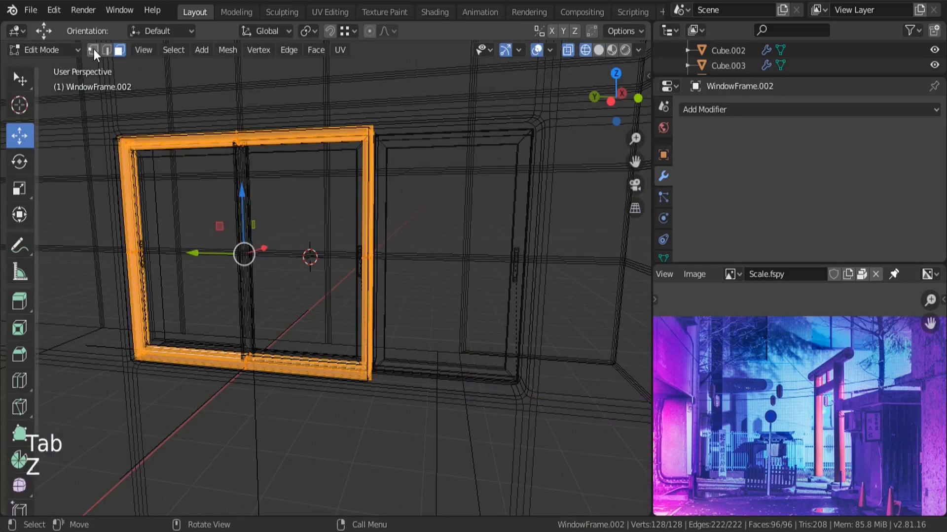
click(98, 53)
key(a)
key(a)
key(b)
key(b)
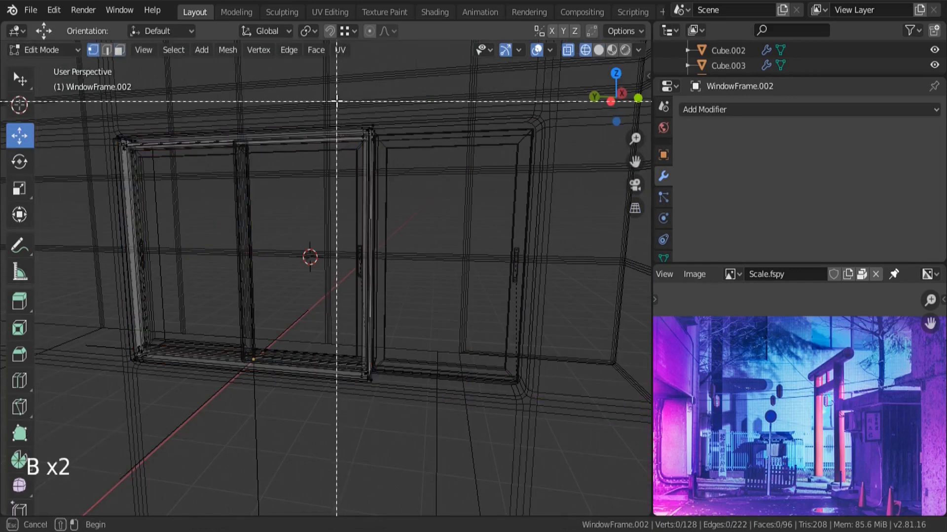
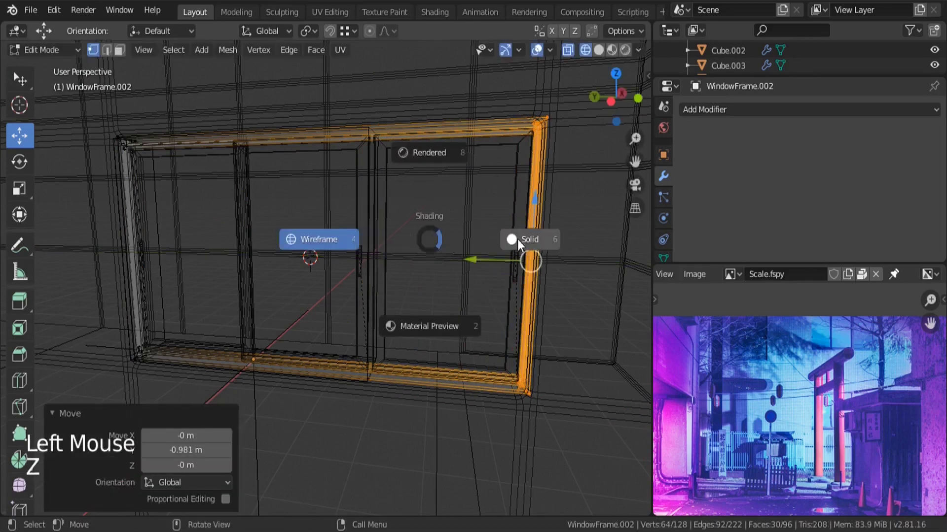
key(Tab)
middle_click(402, 218)
- Circle-select every part of the finished three-pane window in wireframe, seeing through the wall
key(a)
key(a)
key(a)
key(c)
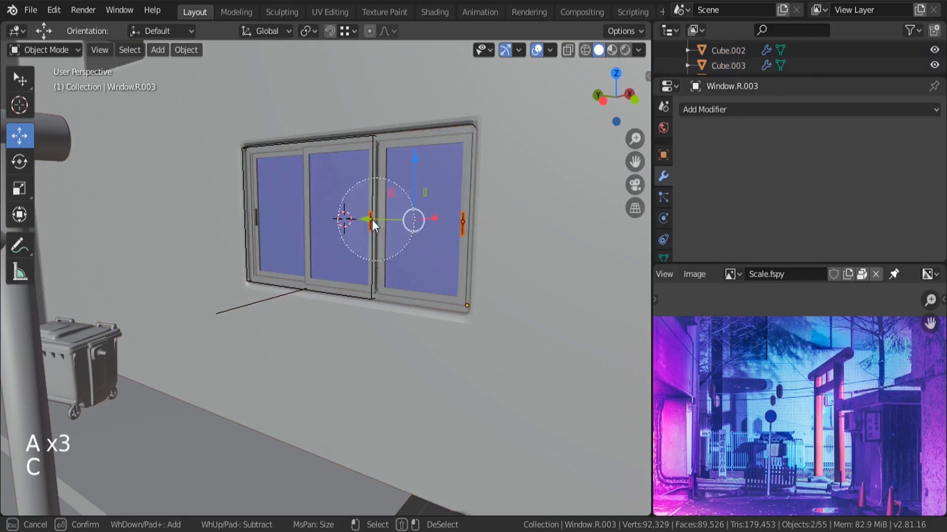
key(z)
middle_click(377, 253)
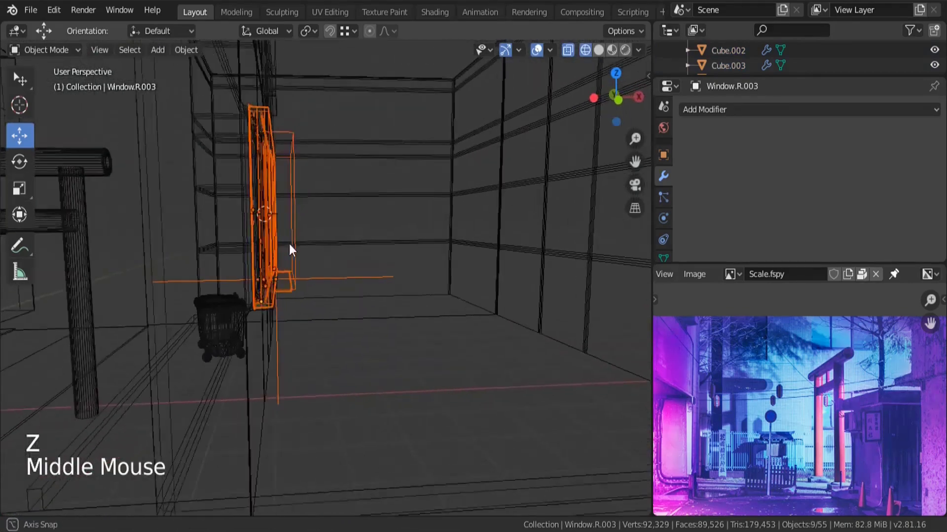
key(c)
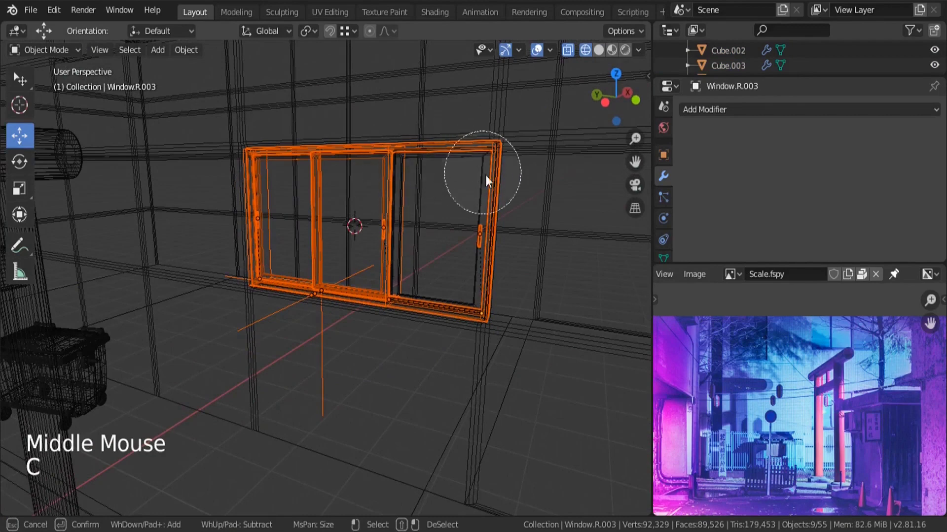
middle_click(409, 184)
scroll(up, 3)
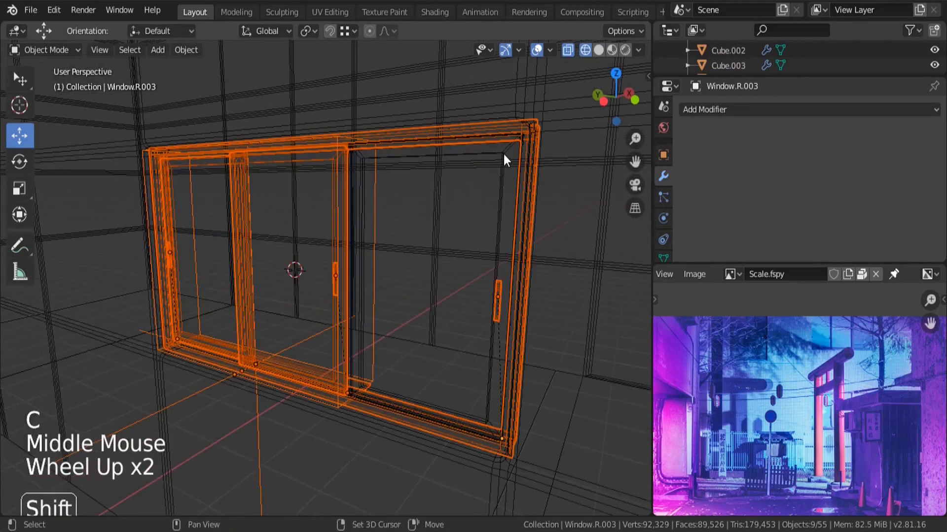
click(509, 155)
scroll(down, 3)
- Duplicate the whole window and move the copy straight up along Z into the upper-storey opening
key(g)
scroll(down, 3)
scroll(down, 3)
key(shift+d)
key(z)
key(g)
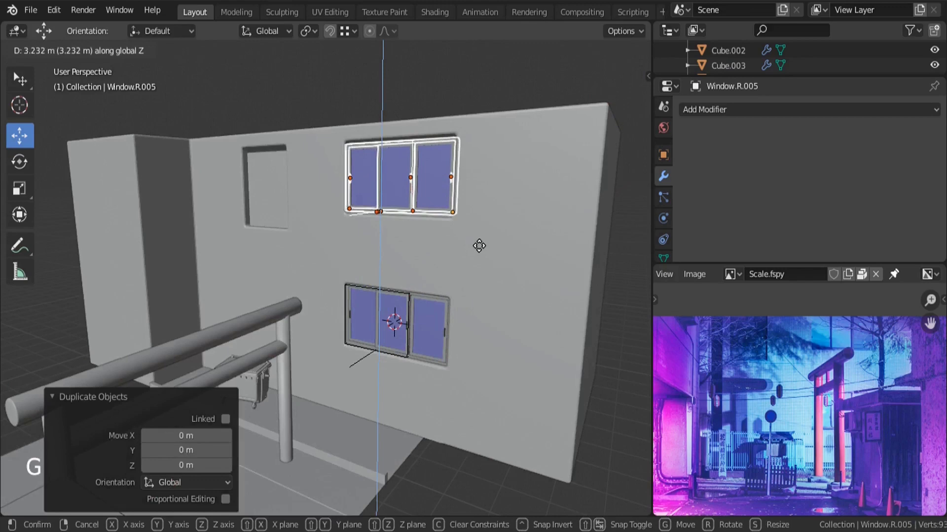
middle_click(449, 237)
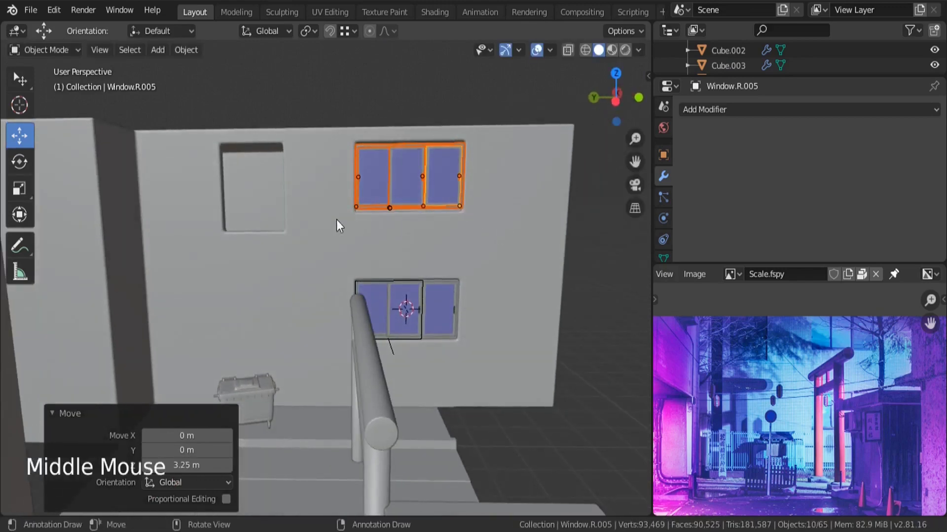
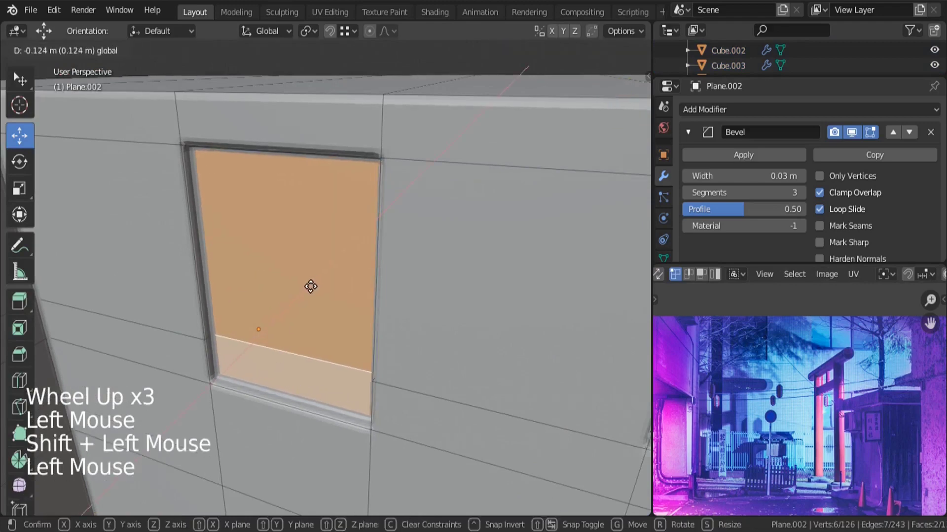
- Confirm the wall panel pushed inward and adjust the view of the upper wall
key(Tab)
key(a)
key(a)
key(s)
scroll(down, 3)
click(340, 208)
right_click(340, 198)
middle_click(344, 225)
scroll(down, 3)
scroll(up, 3)
key(r)
scroll(down, 3)
click(774, 207)
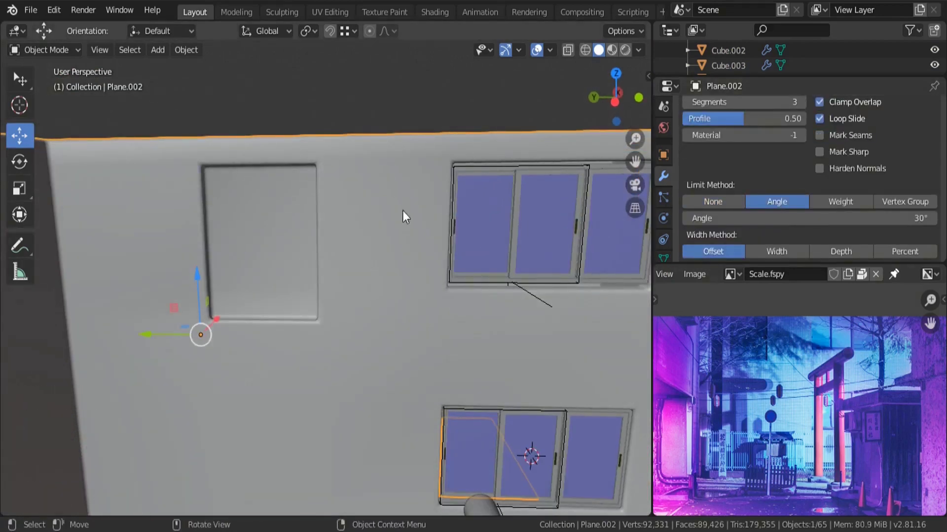
- Zoom the reference photo onto the tall vertical sign, shrine pillar and fence
scroll(up, 3)
middle_click(737, 432)
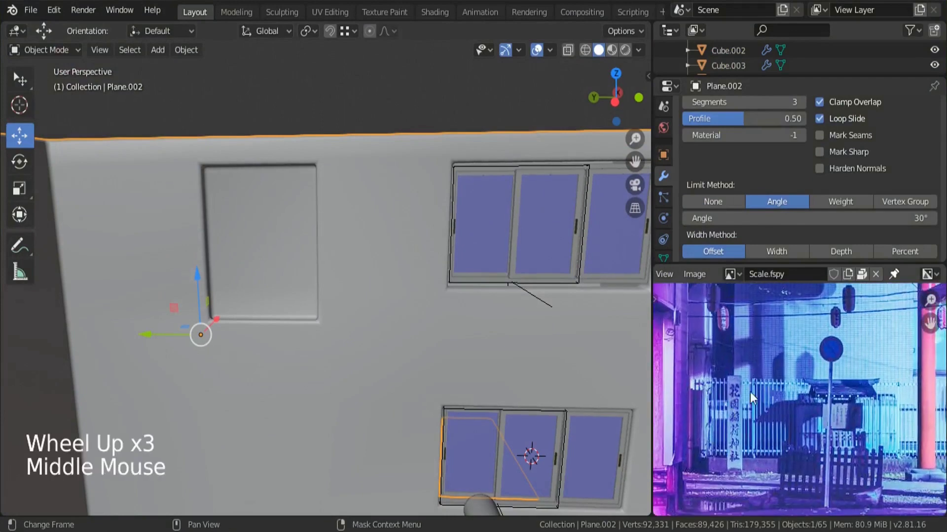
scroll(down, 3)
middle_click(338, 274)
scroll(up, 3)
scroll(up, 3)
middle_click(718, 368)
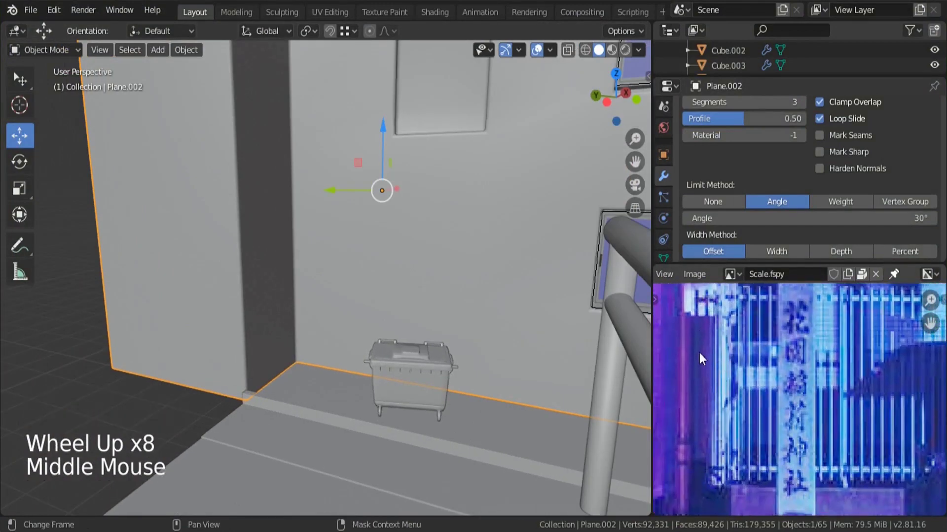
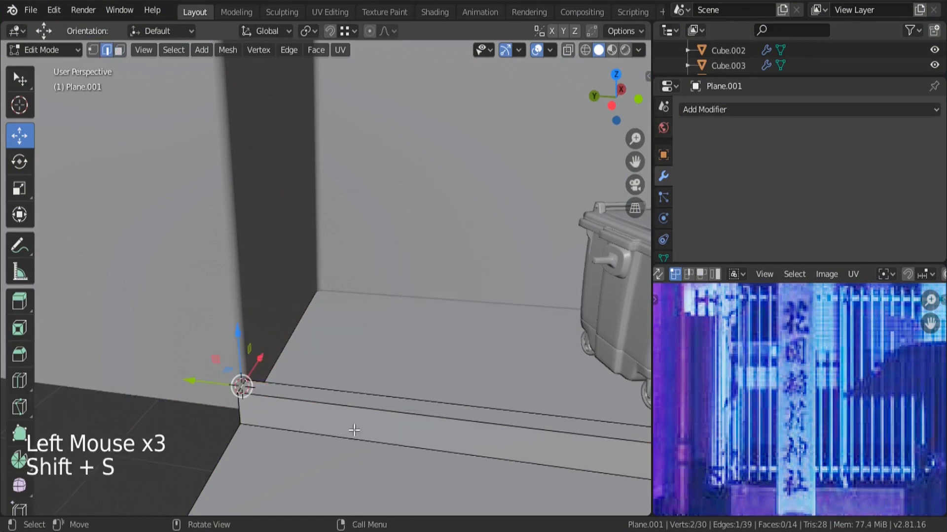
- Add a new box beside the wall and scale it into a tall thin bar, Cube.006
key(Tab)
key(shift+a)
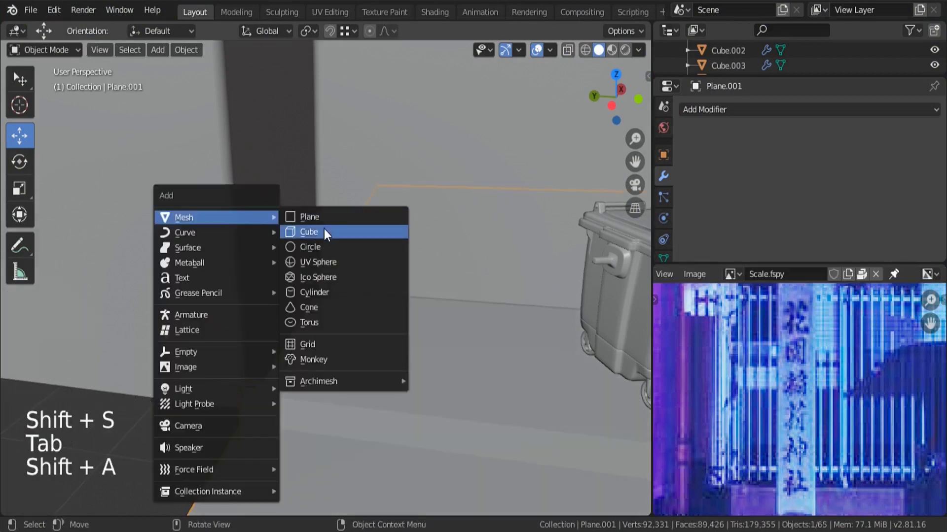
key(s)
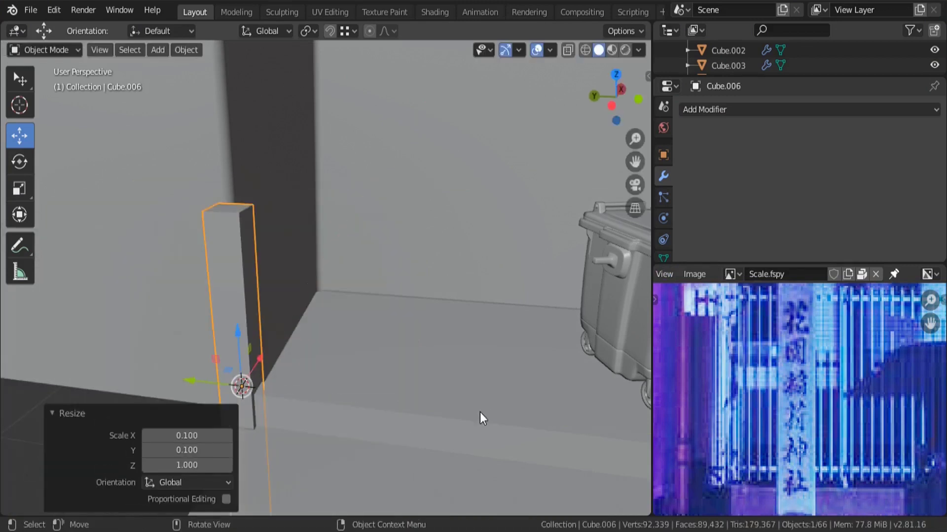
key(s)
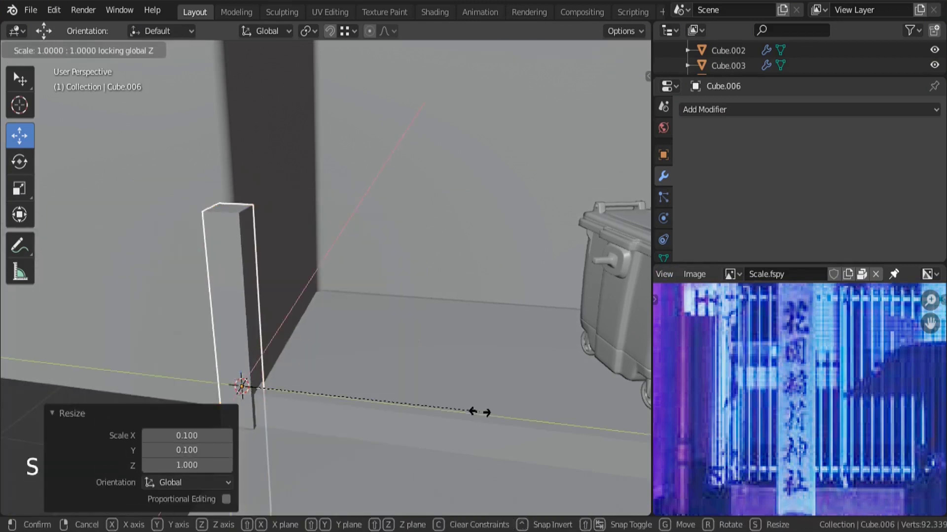
scroll(down, 3)
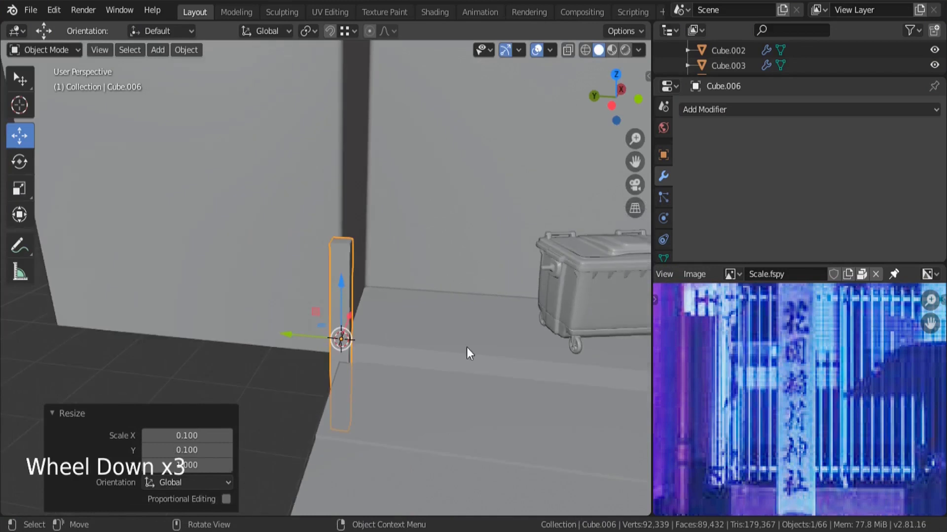
- Shrink the bar's X/Y thickness into a narrow picket, keeping its height, and enter camera view
key(s)
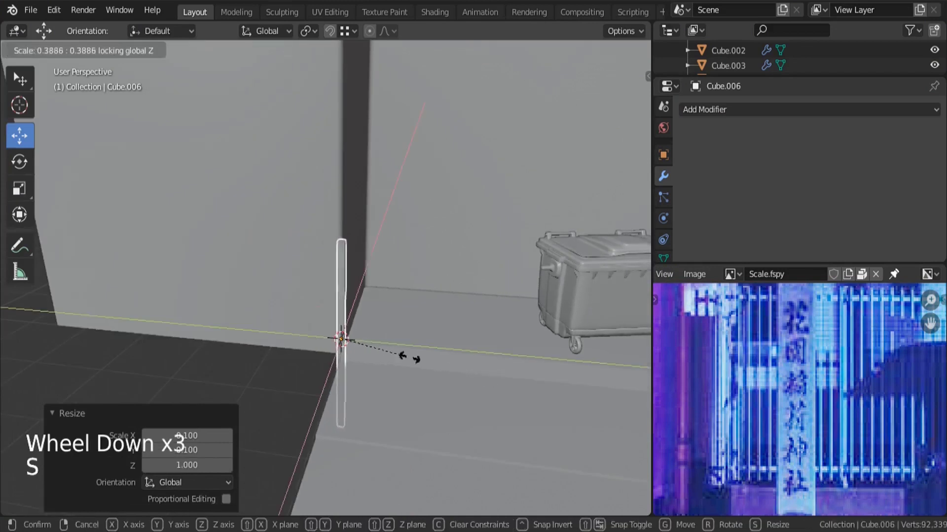
key(s)
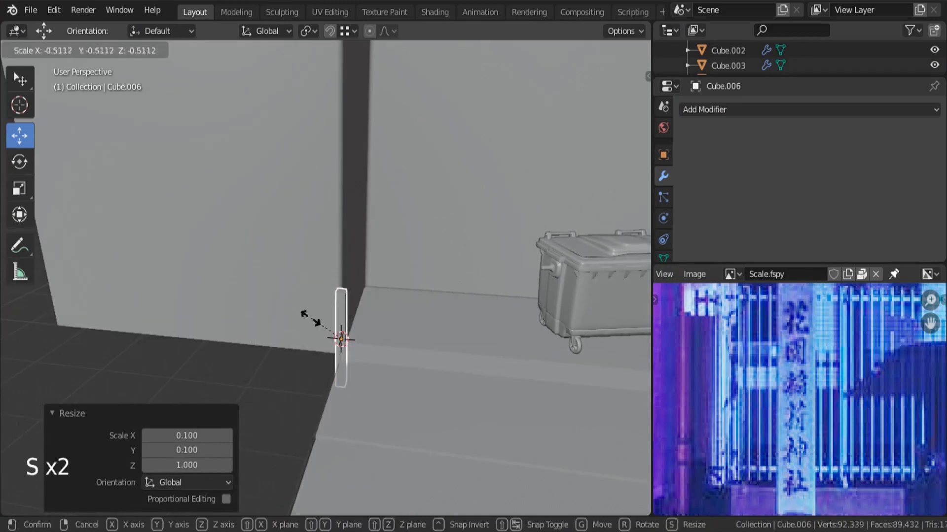
key(s)
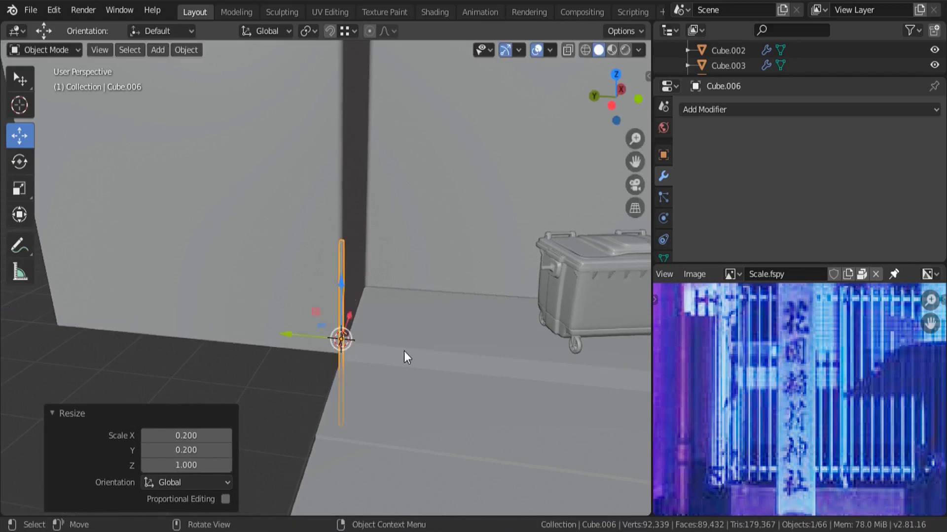
scroll(up, 3)
click(289, 424)
key(KP_0)
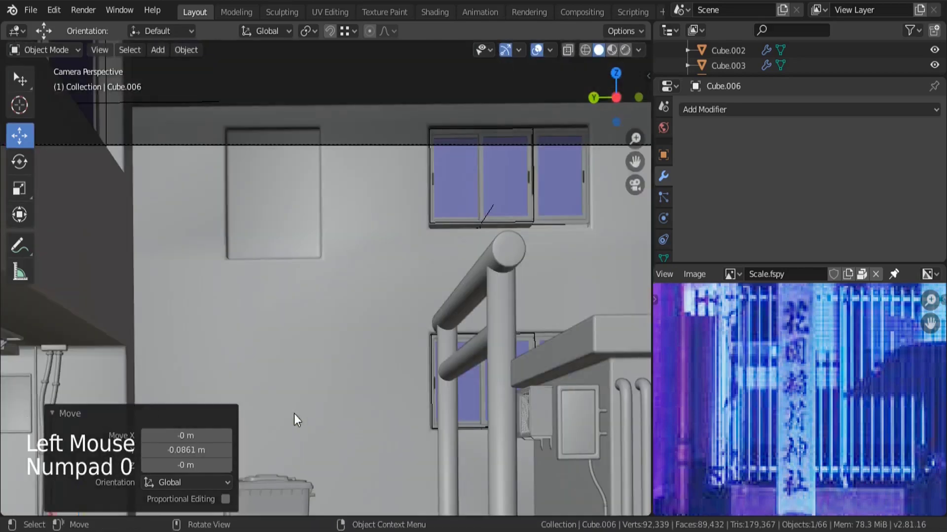
- Switch to wireframe in camera view to see the reference fence through the model
scroll(down, 3)
scroll(up, 3)
key(z)
scroll(up, 3)
click(172, 345)
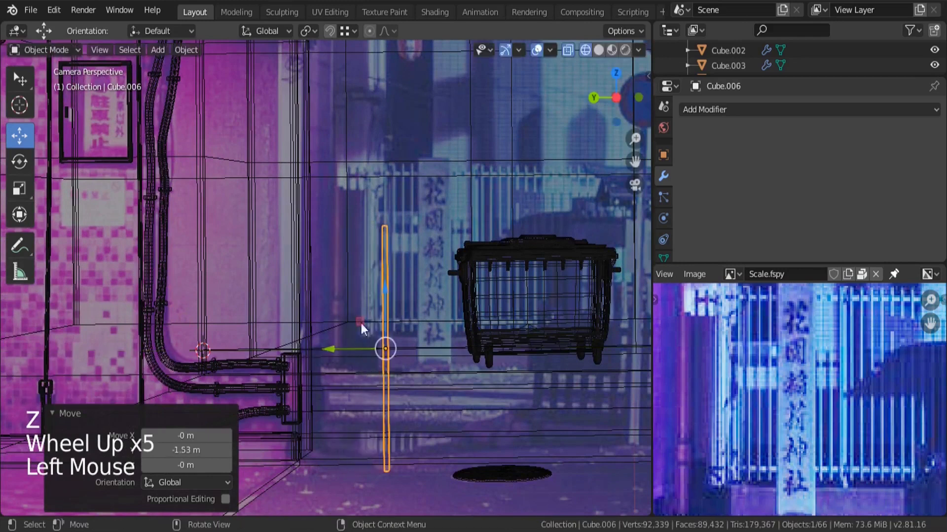
click(383, 306)
- Raise the thin picket so it lines up with the fence bars beside the shrine pillar
key(s)
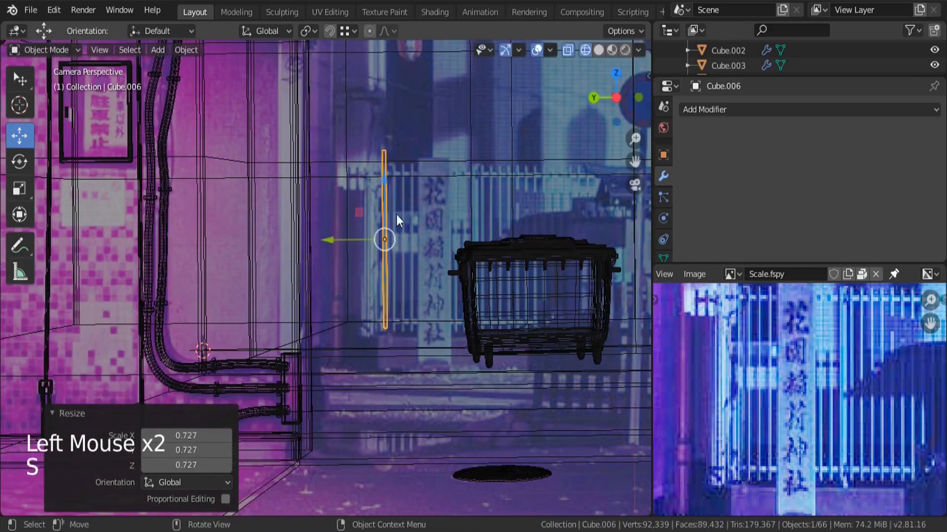
scroll(up, 3)
click(385, 216)
click(384, 232)
click(336, 310)
middle_click(439, 261)
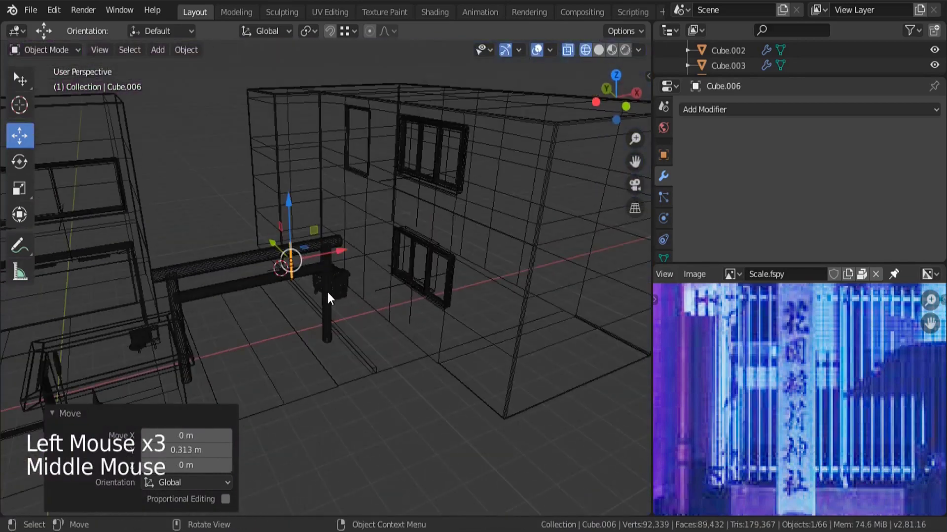
- Add an Array modifier to Cube.006 repeating the picket 50 times into a row
key(KP_Decimal)
key(z)
scroll(down, 3)
click(707, 111)
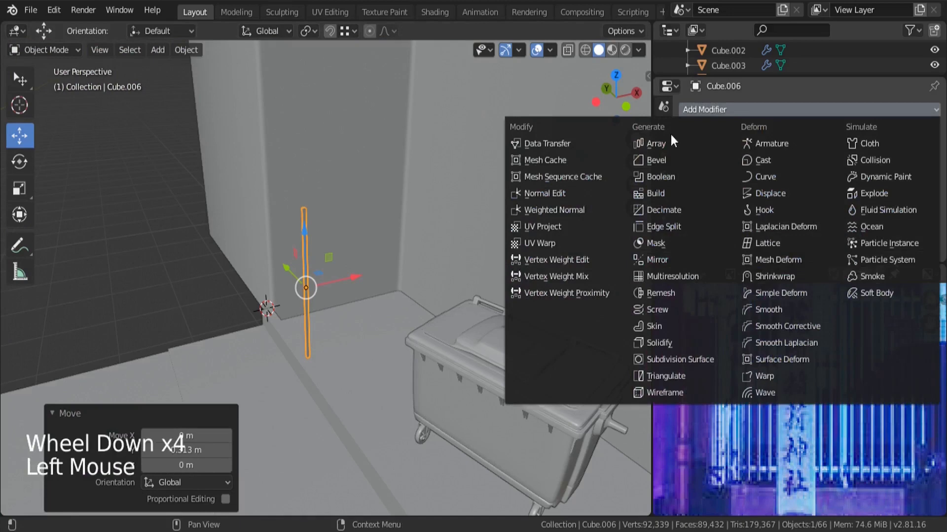
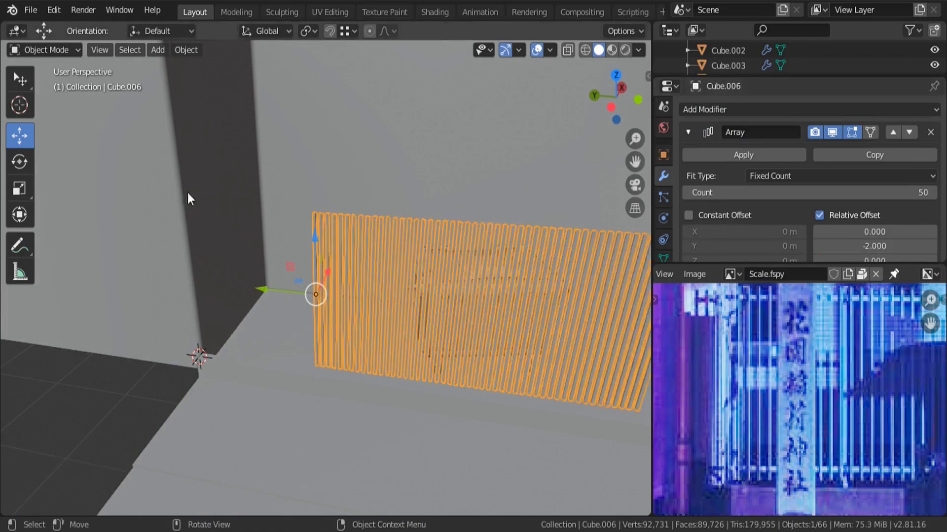
scroll(down, 3)
scroll(up, 3)
middle_click(341, 241)
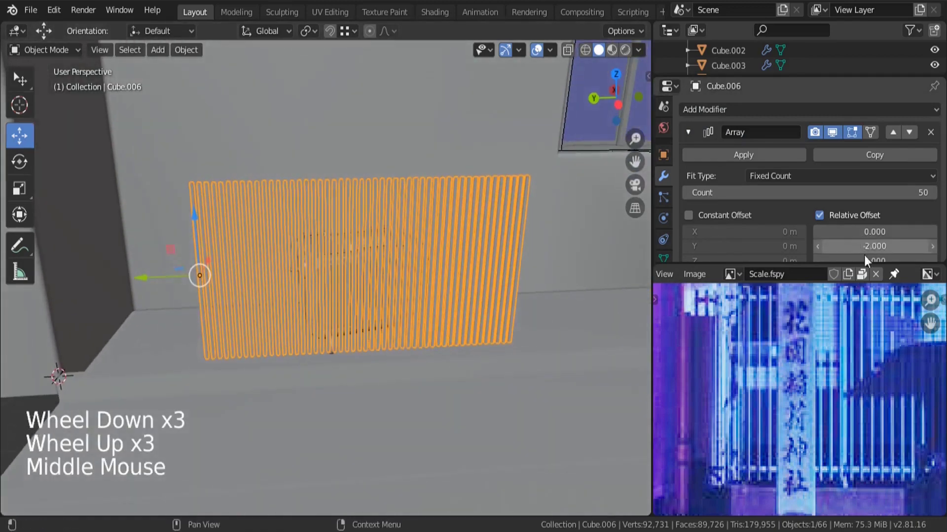
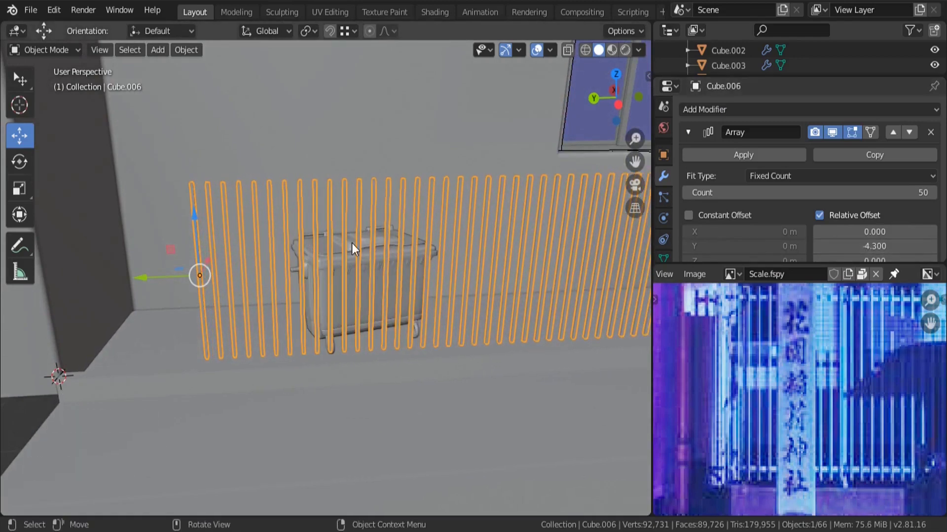
- Widen the array's Relative Offset Y to about -4.6 so the picket spacing matches the reference fence
key(KP_0)
key(z)
scroll(down, 3)
scroll(up, 3)
click(157, 297)
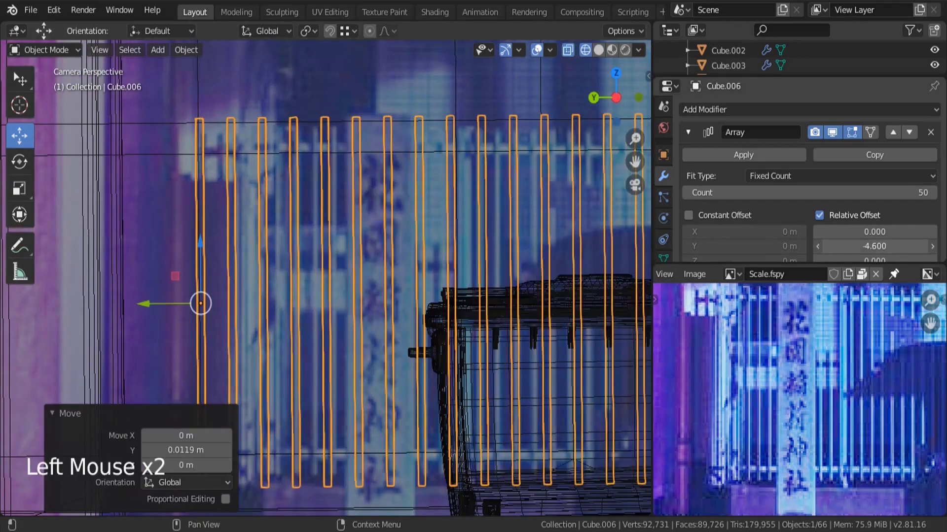
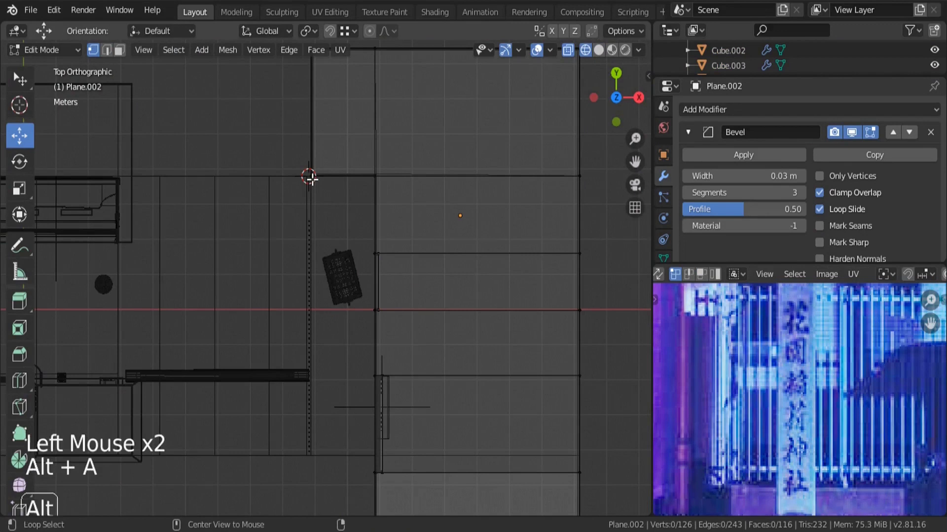
- Box-select a column of Plane.002 edge vertices and move them about 0.1 m along one axis
key(b)
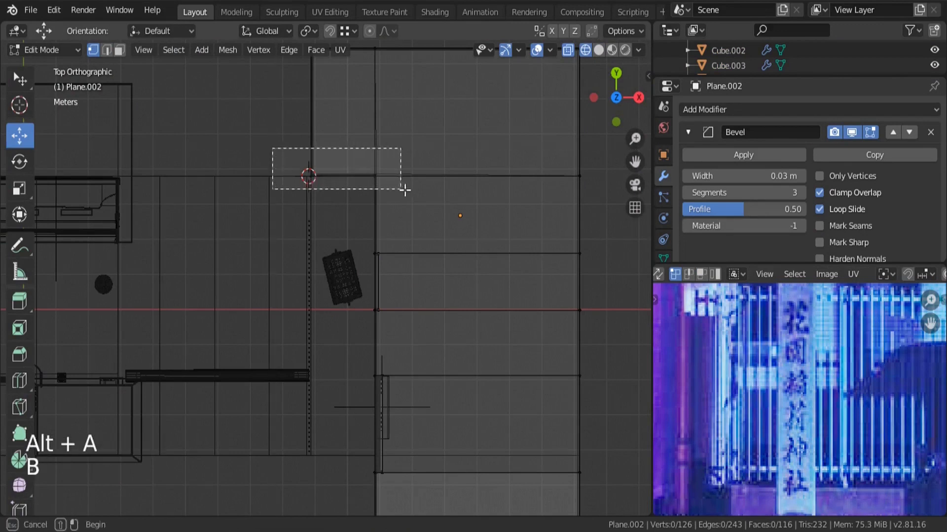
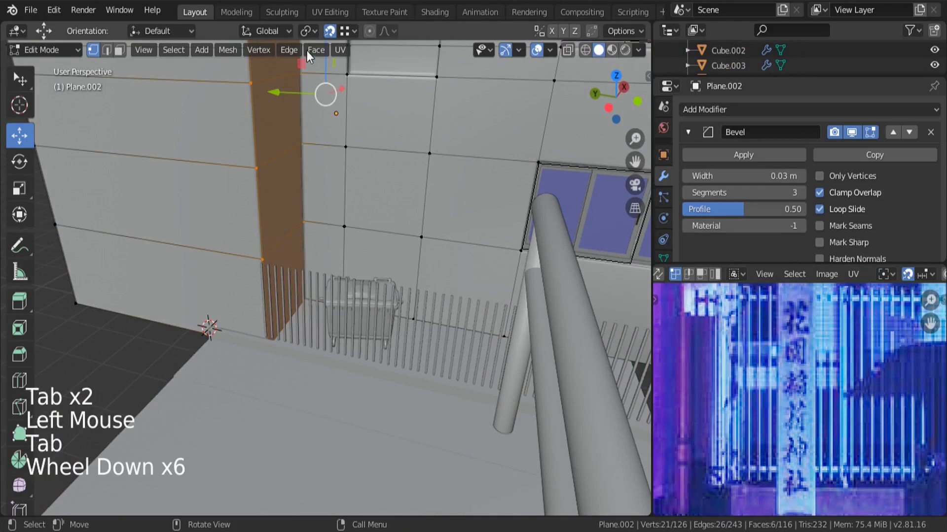
click(336, 38)
click(293, 91)
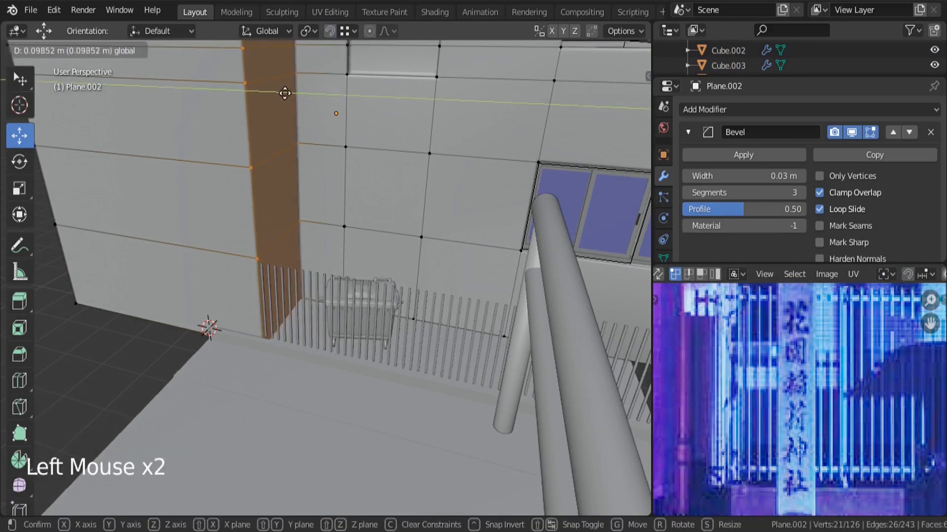
key(Tab)
middle_click(364, 311)
key(a)
key(a)
click(268, 291)
scroll(up, 3)
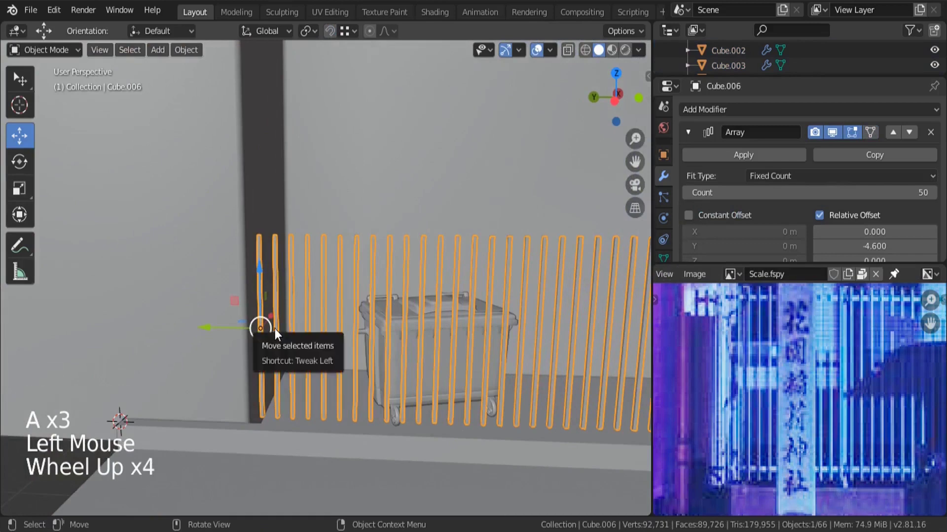
- Duplicate the picket fence, remove its array and rotate the single bar to lie across the fence top
key(shift+d)
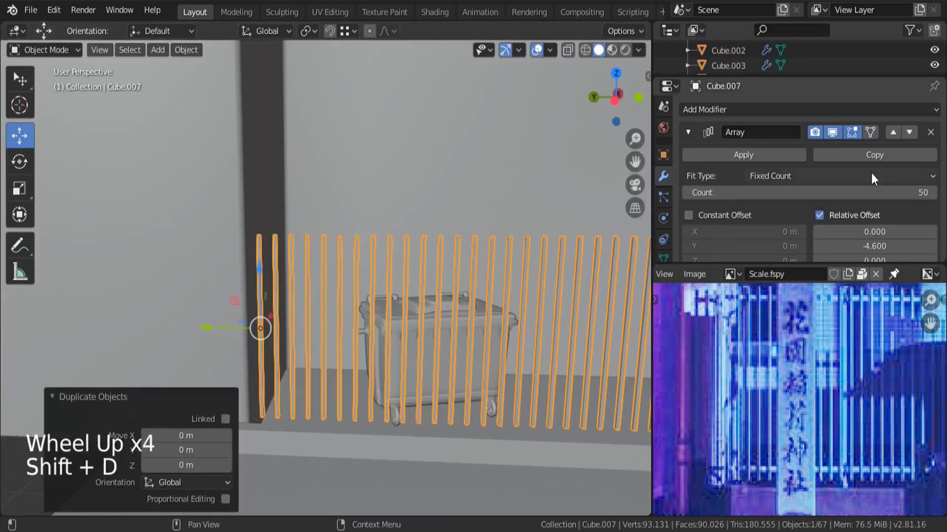
click(934, 138)
key(s)
key(r)
middle_click(332, 322)
scroll(up, 3)
middle_click(795, 349)
middle_click(303, 336)
click(256, 287)
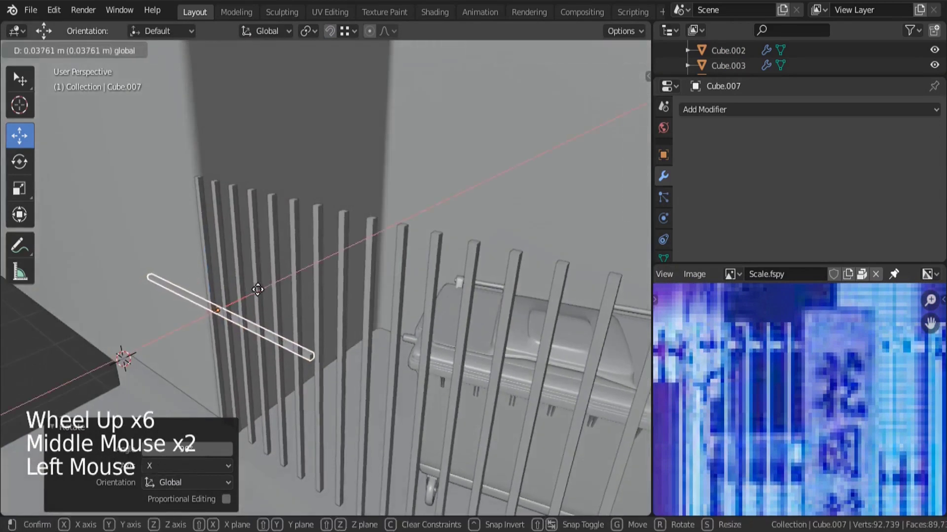
click(216, 257)
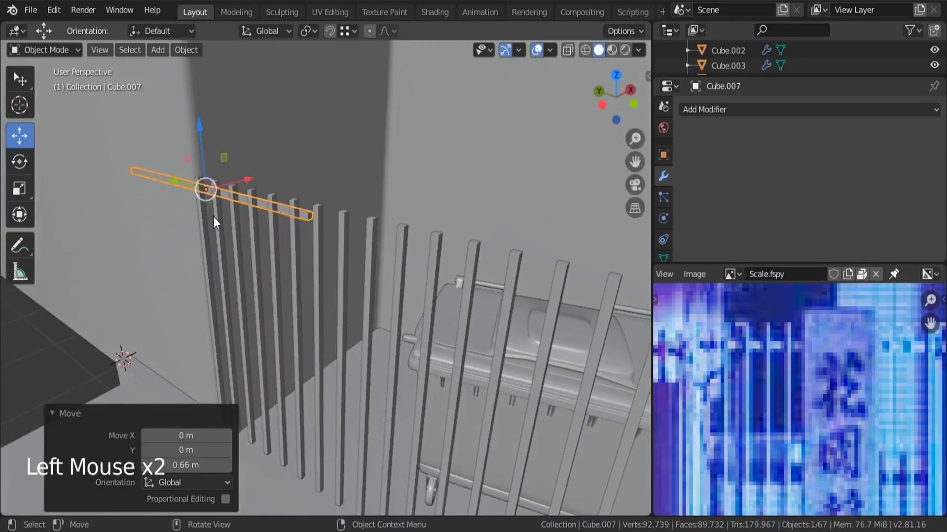
- Stretch the bar into a long horizontal top rail spanning the fence
scroll(down, 3)
middle_click(257, 236)
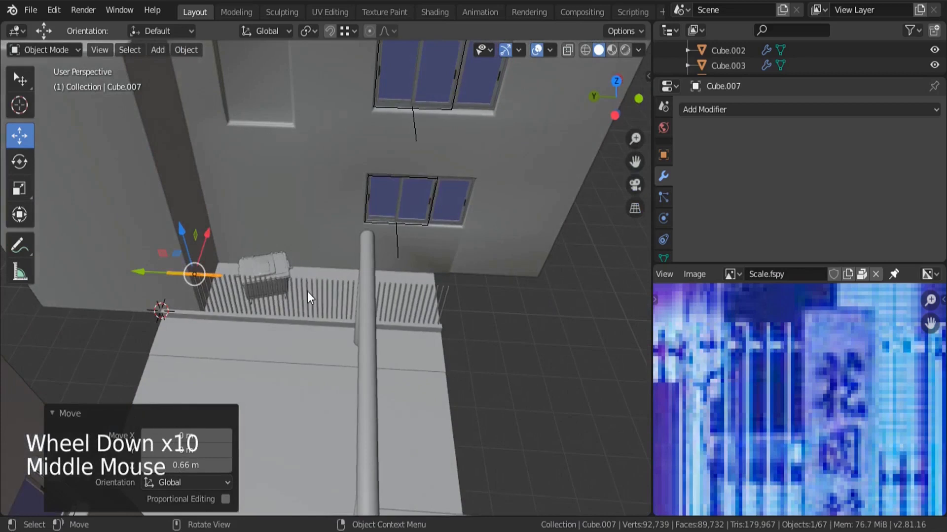
key(s)
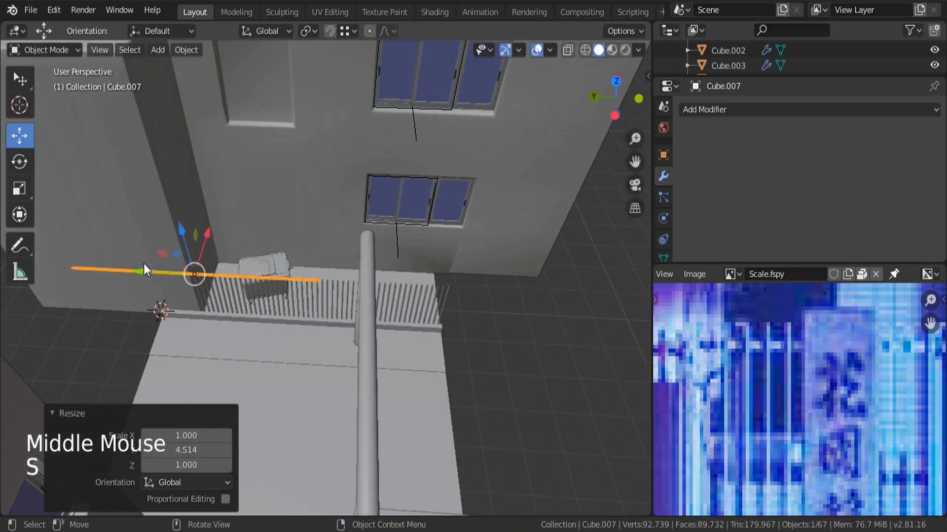
click(151, 268)
key(s)
click(269, 275)
middle_click(360, 355)
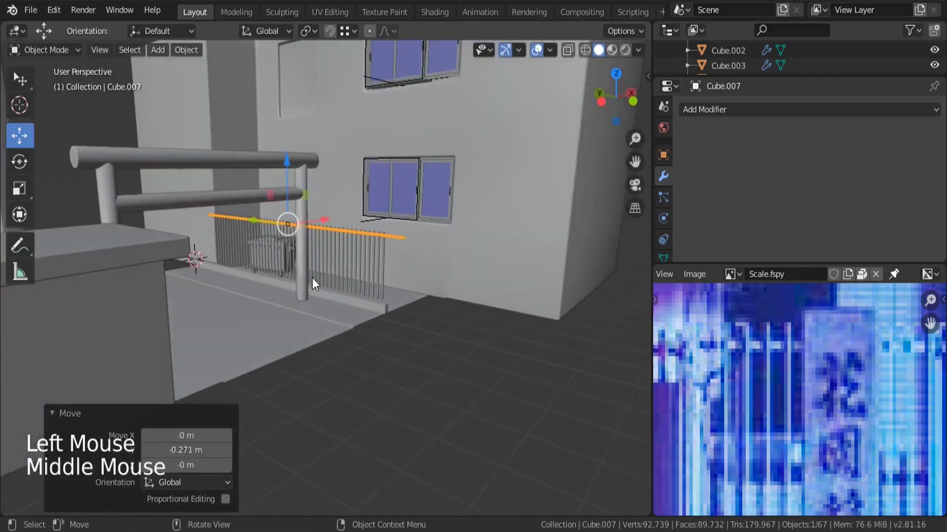
- Duplicate the top rail and place the copy lower as a bottom rail, checked in camera view
key(KP_0)
key(z)
scroll(up, 3)
click(376, 152)
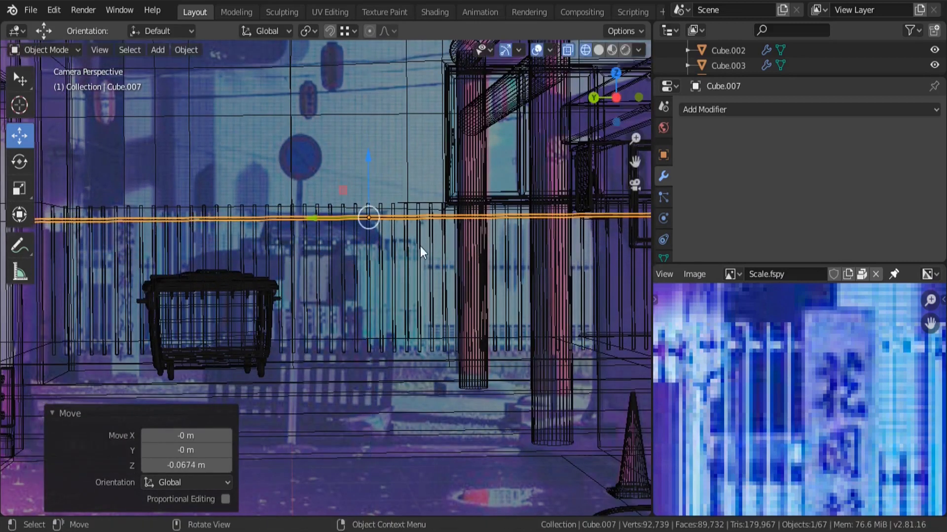
key(shift+d)
click(375, 166)
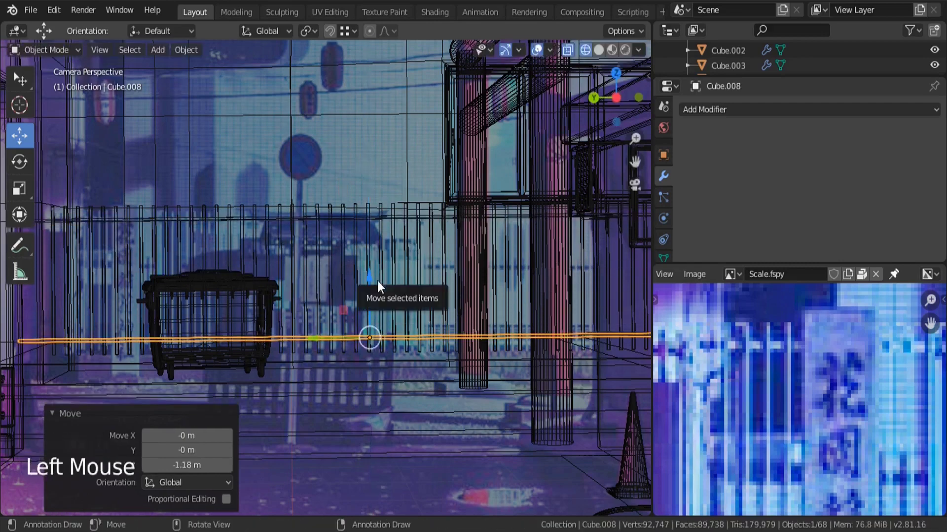
- Bring the reference's wooden fence into view and duplicate the picket fence again as Cube.009
middle_click(388, 251)
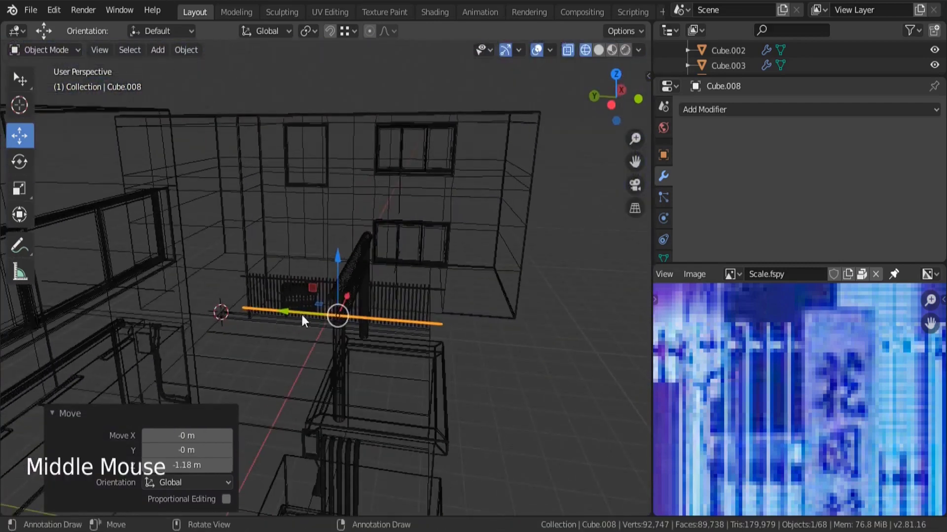
scroll(down, 3)
middle_click(845, 451)
scroll(up, 3)
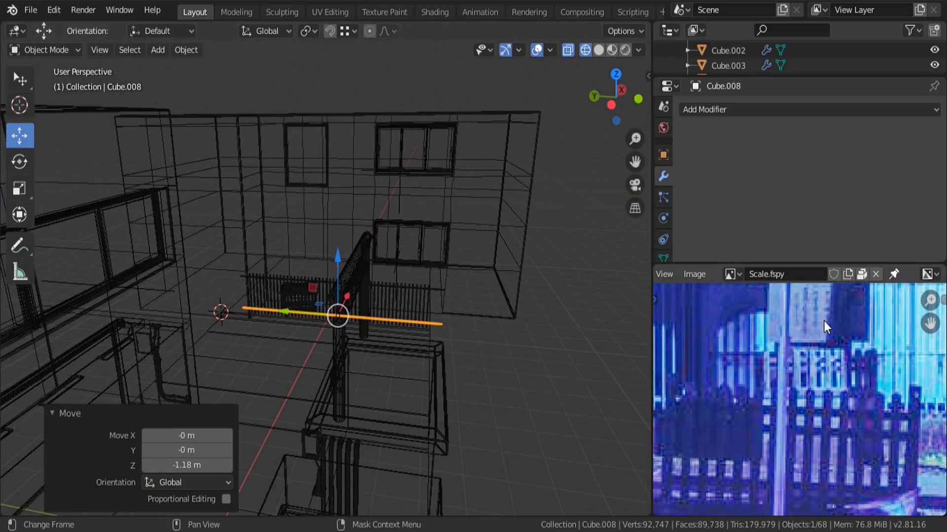
middle_click(488, 296)
key(z)
scroll(down, 3)
click(374, 324)
scroll(down, 3)
middle_click(394, 291)
key(shift+d)
click(348, 253)
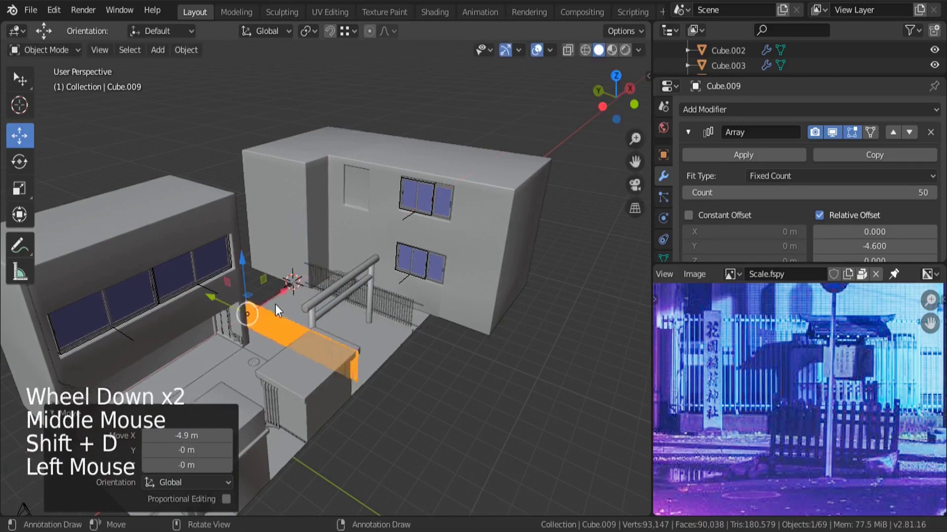
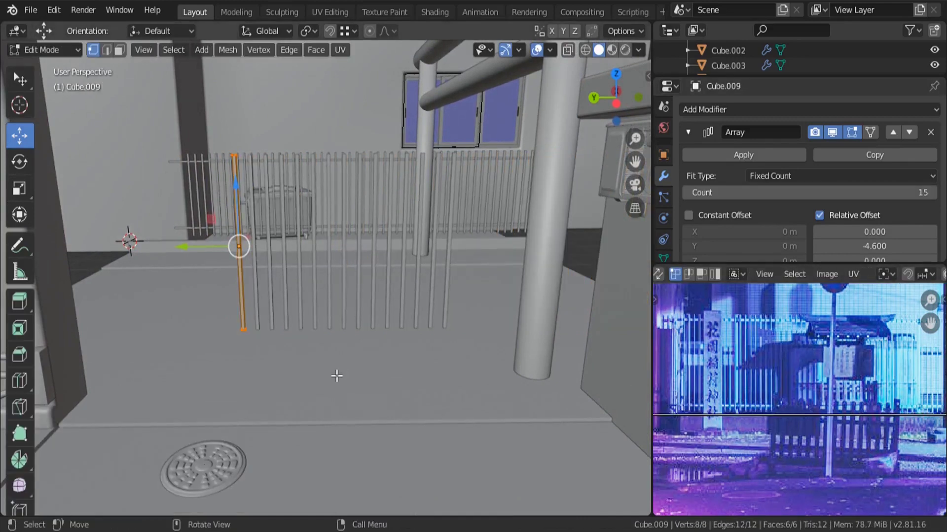
- Widen the picket into a flat plank, set Array Count 15 and Relative Offset Y -1.8
key(s)
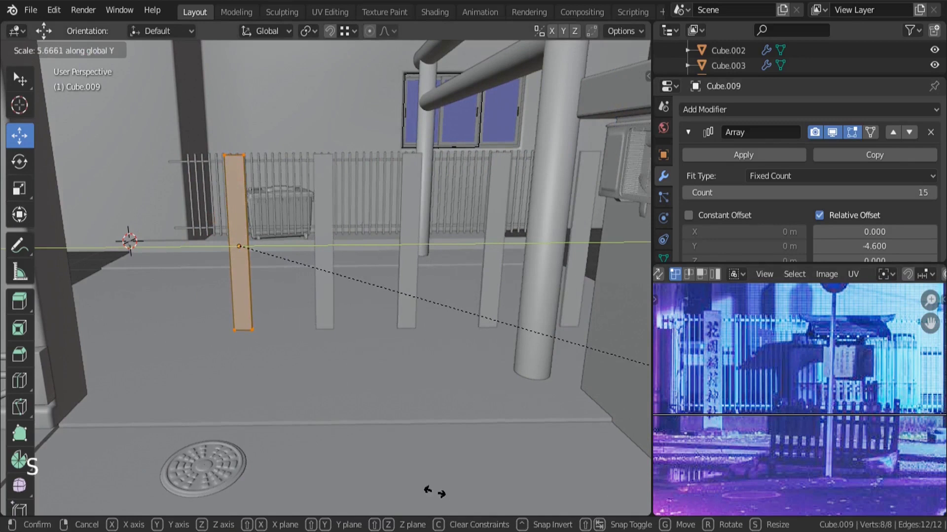
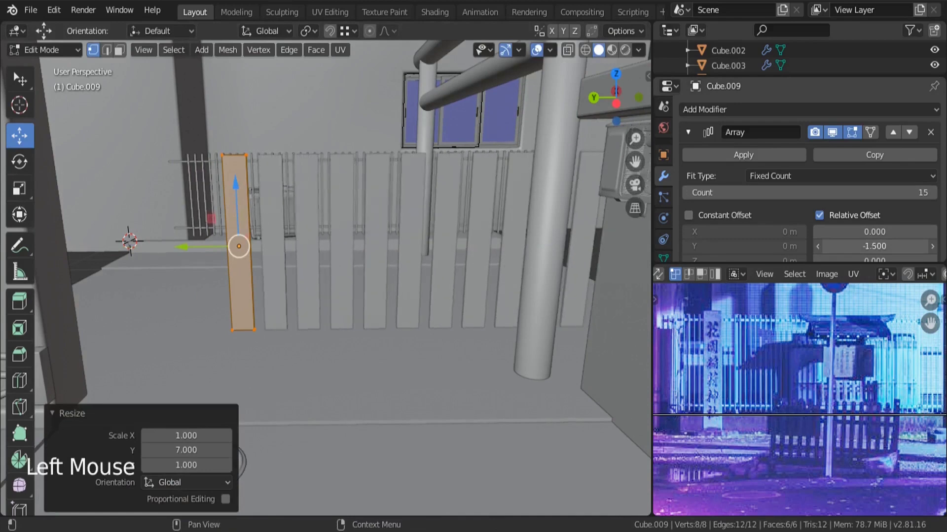
key(Tab)
key(KP_0)
key(z)
key(s)
click(203, 336)
scroll(up, 3)
scroll(down, 3)
click(340, 436)
- Scale the planks taller along Z only and check the wooden fence from solid view
key(s)
key(s)
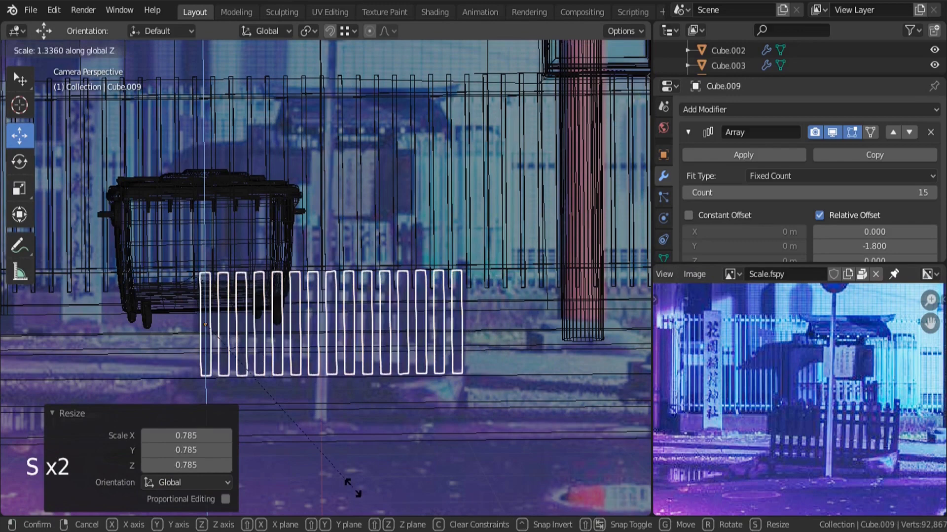
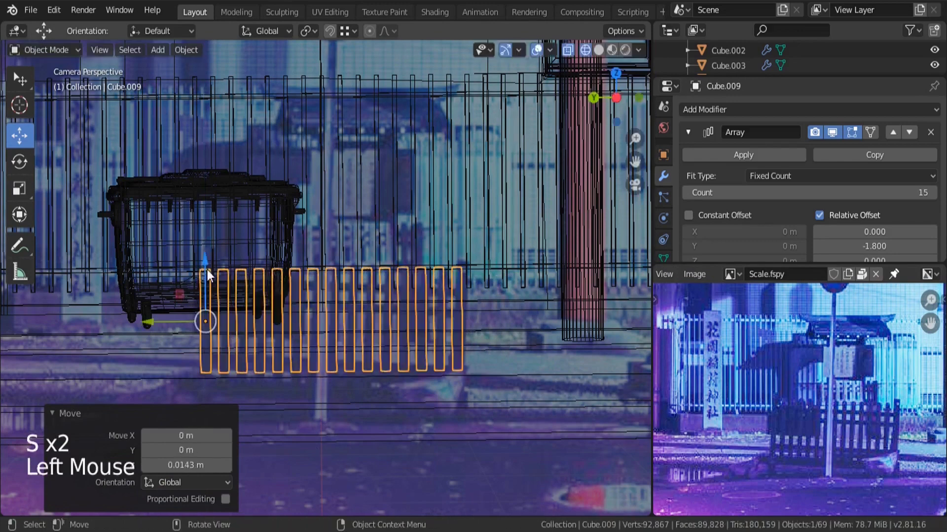
middle_click(338, 335)
scroll(up, 3)
key(KP_Decimal)
scroll(down, 3)
scroll(up, 3)
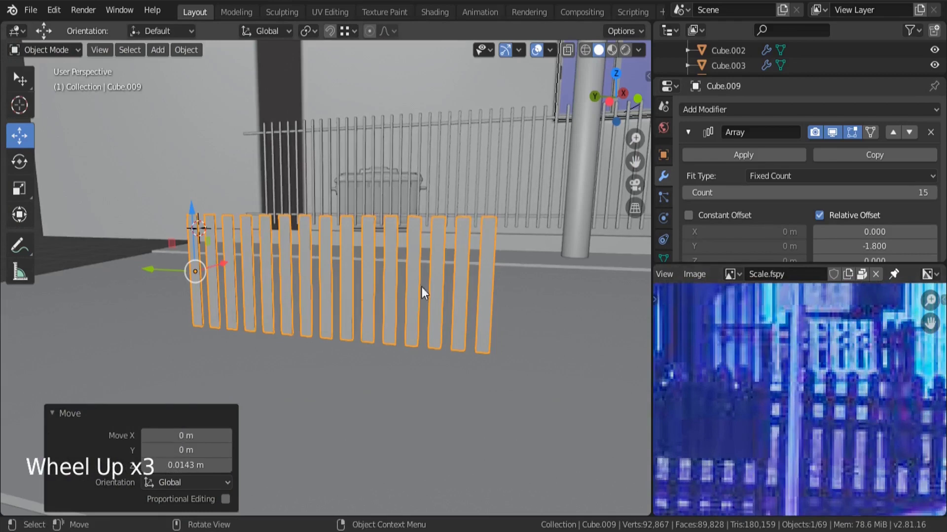
- Duplicate a plank, rotate it horizontal and stretch it along the fence as the first rail
middle_click(233, 274)
key(shift+d)
click(933, 136)
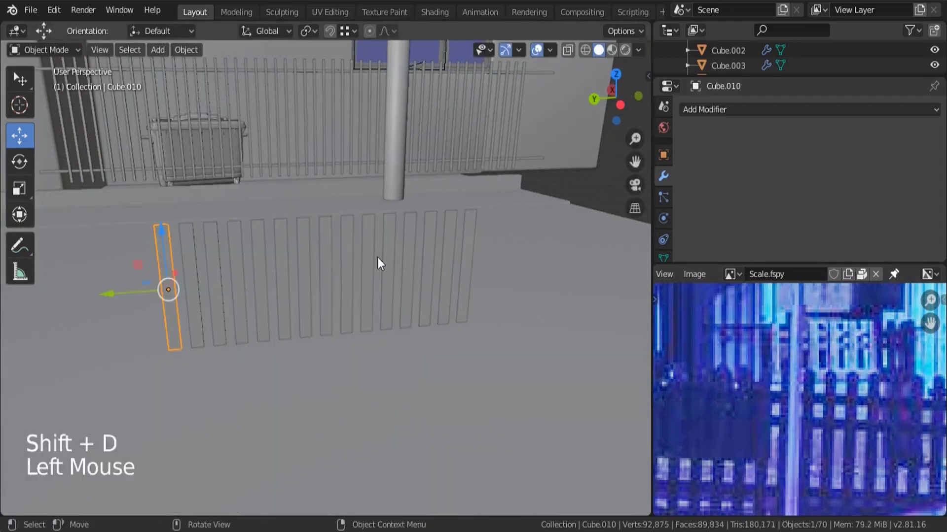
key(r)
key(s)
click(143, 295)
key(s)
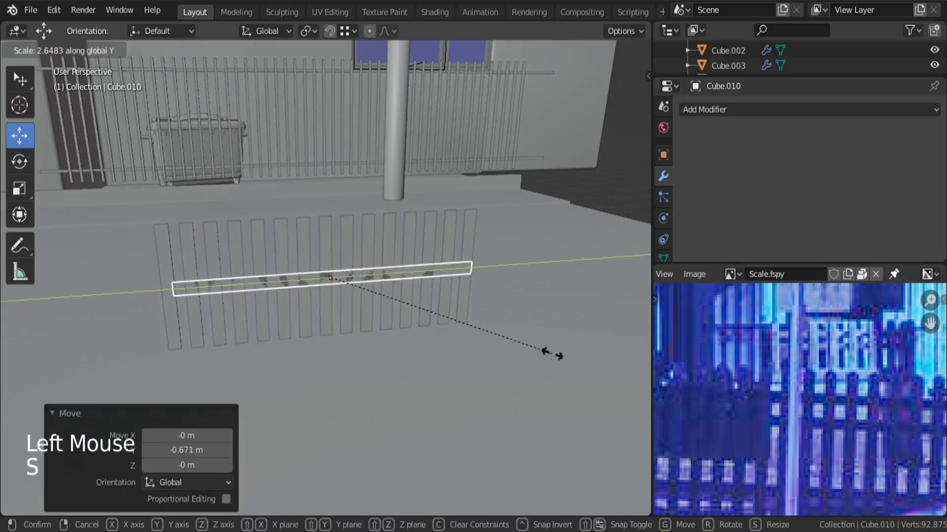
click(274, 288)
click(331, 222)
middle_click(351, 319)
scroll(up, 3)
key(s)
- Duplicate the rail into a second crossbar and drop it into place on the pickets
middle_click(340, 265)
key(shift+d)
click(350, 177)
middle_click(398, 226)
scroll(down, 3)
middle_click(737, 408)
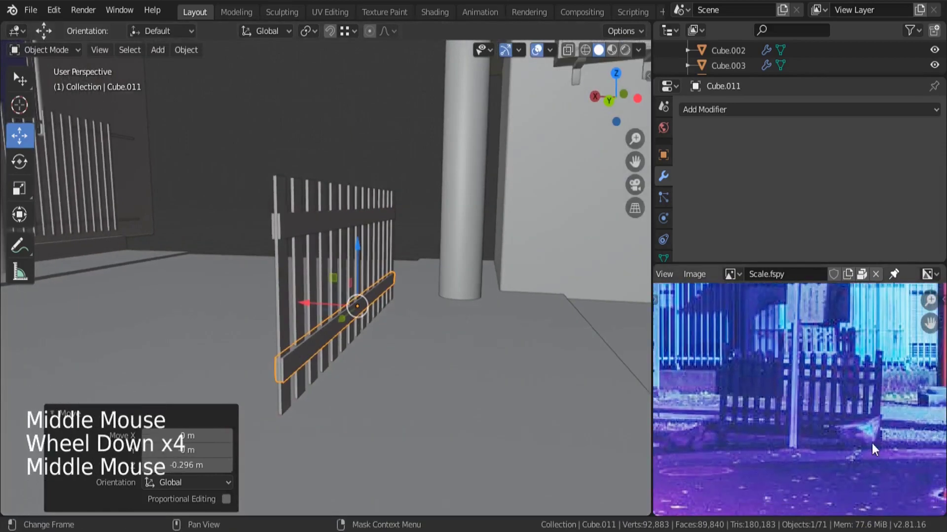
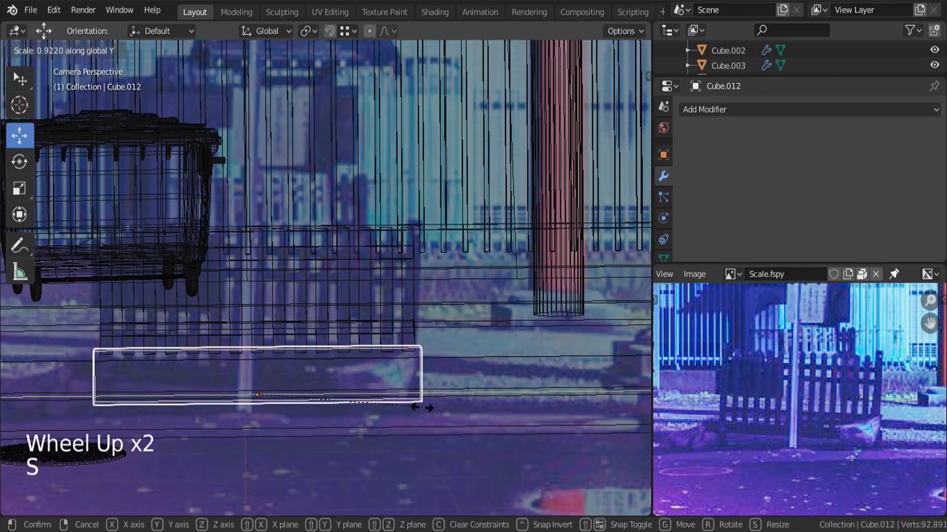
- Shape and position the base block under the picket fence, checking it in wireframe
key(a)
key(a)
middle_click(428, 320)
scroll(up, 3)
key(z)
scroll(up, 3)
click(383, 292)
scroll(up, 3)
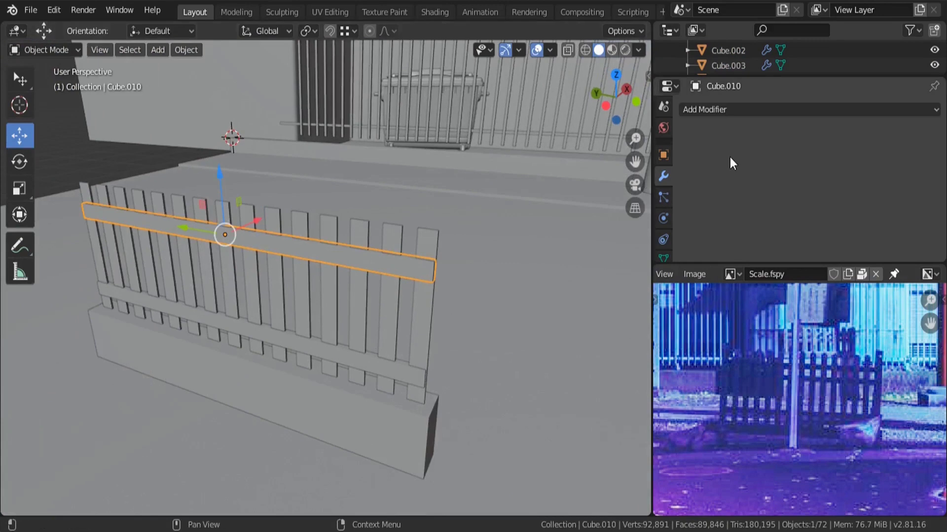
click(430, 323)
- Select the planks, both rails and the base block together ready to join them
click(765, 161)
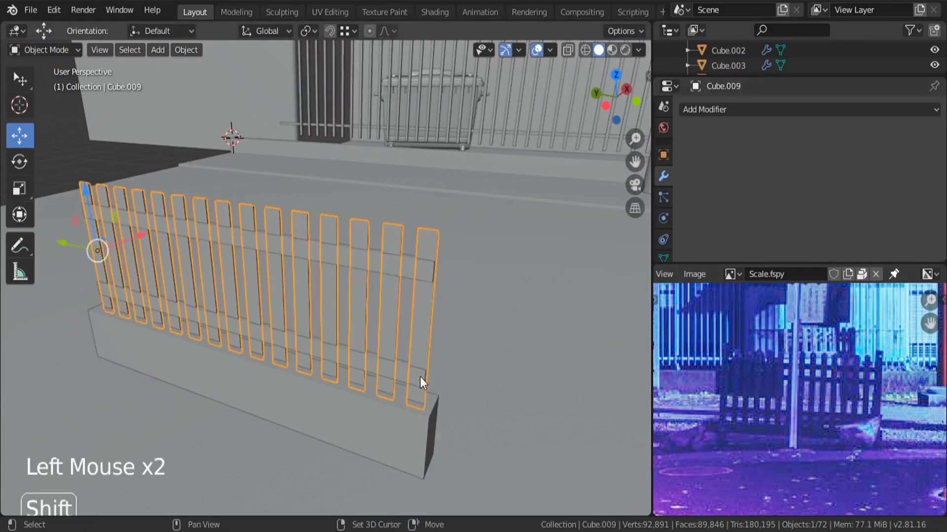
click(413, 378)
double_click(409, 270)
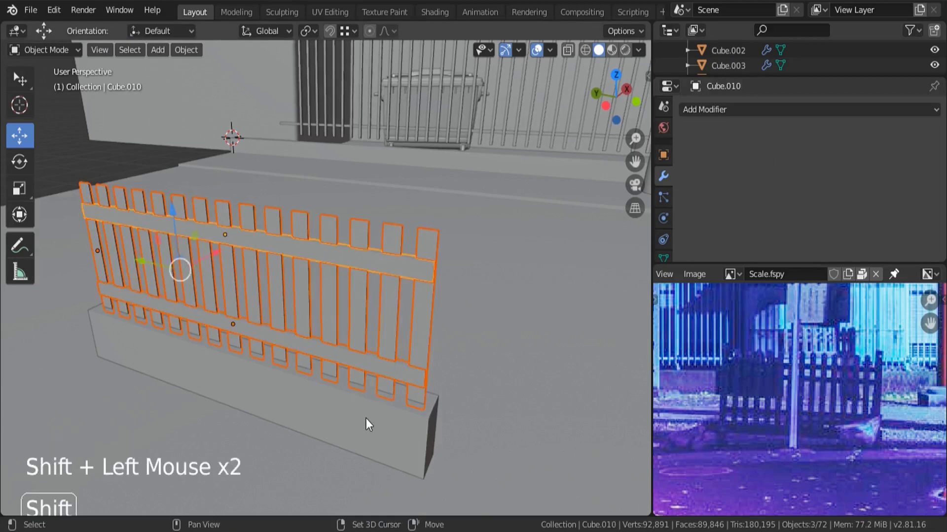
click(367, 424)
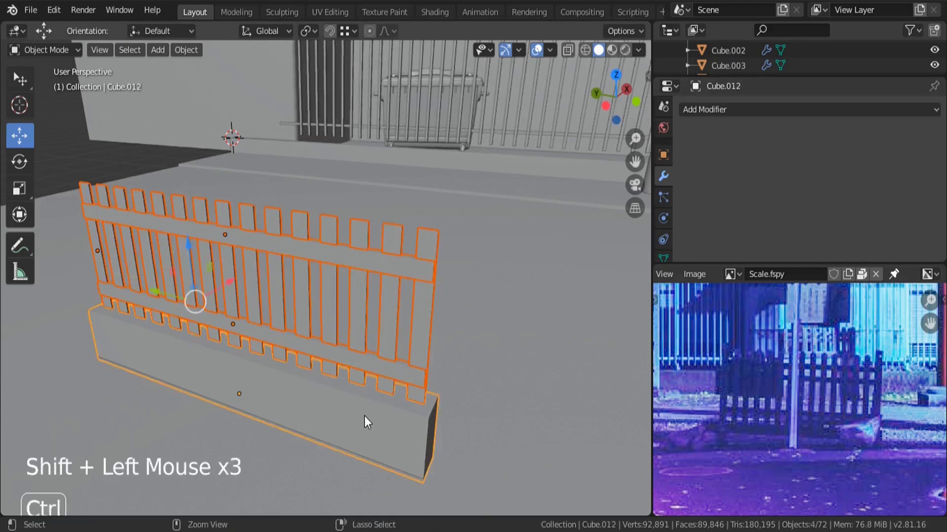
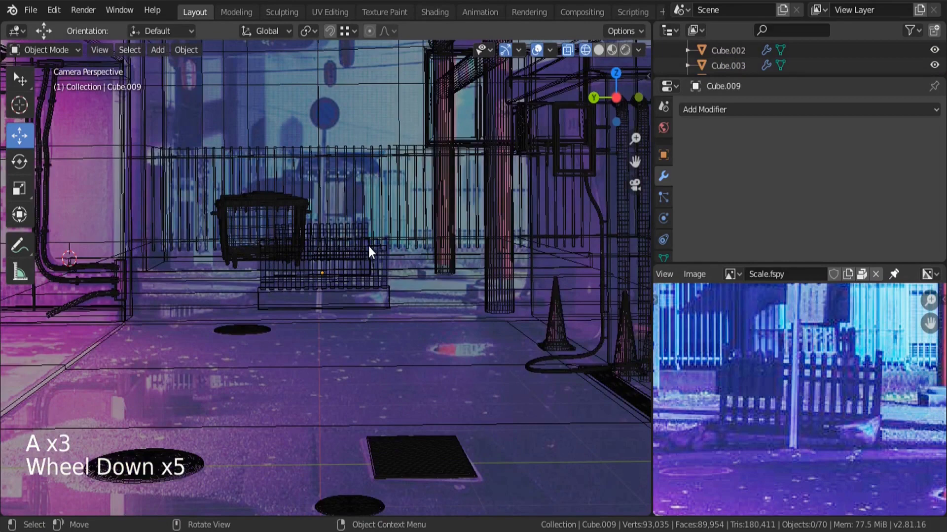
- Duplicate a metal fence bar as a new post and strip its array to a single bar
scroll(up, 3)
middle_click(236, 143)
scroll(up, 3)
click(235, 255)
key(KP_Decimal)
key(shift+d)
scroll(up, 3)
click(933, 133)
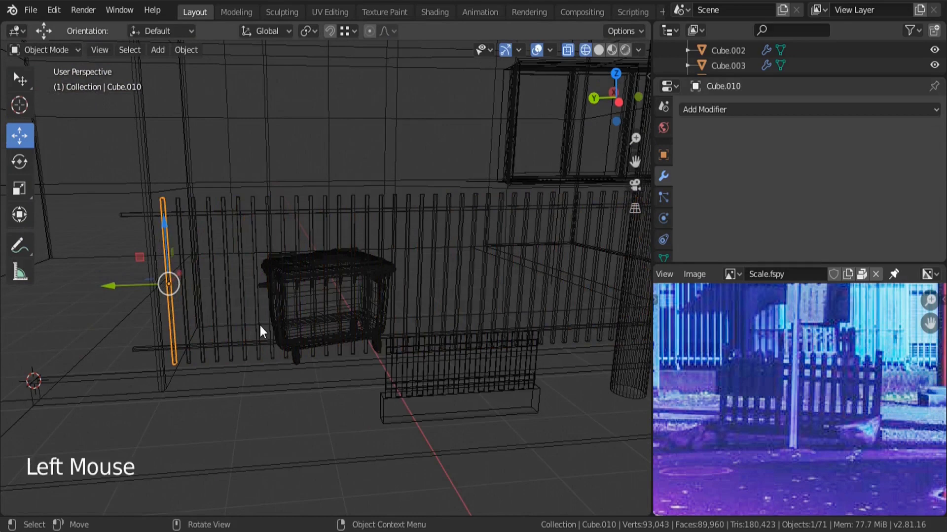
- Rescale the post thin and move it along one axis to the left end of the metal fence
key(s)
click(115, 284)
key(KP_0)
key(z)
click(196, 262)
key(s)
middle_click(294, 312)
key(KP_Decimal)
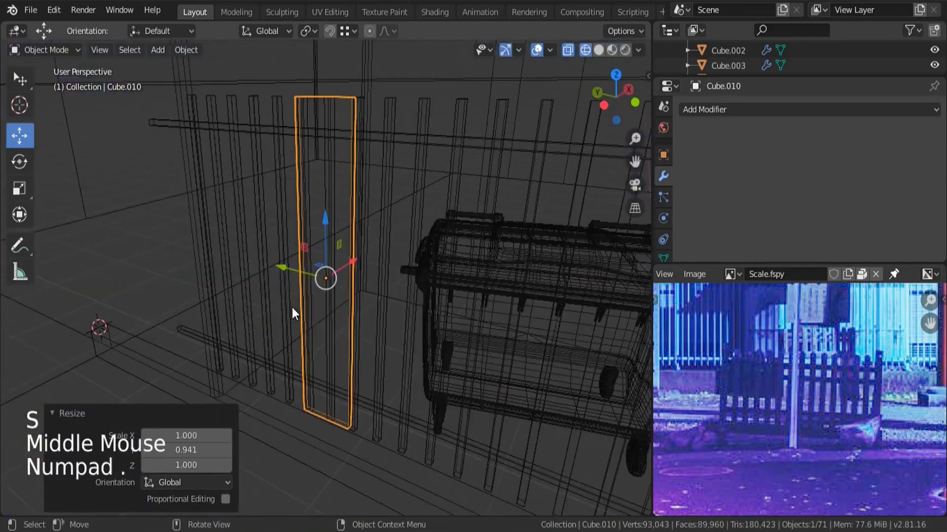
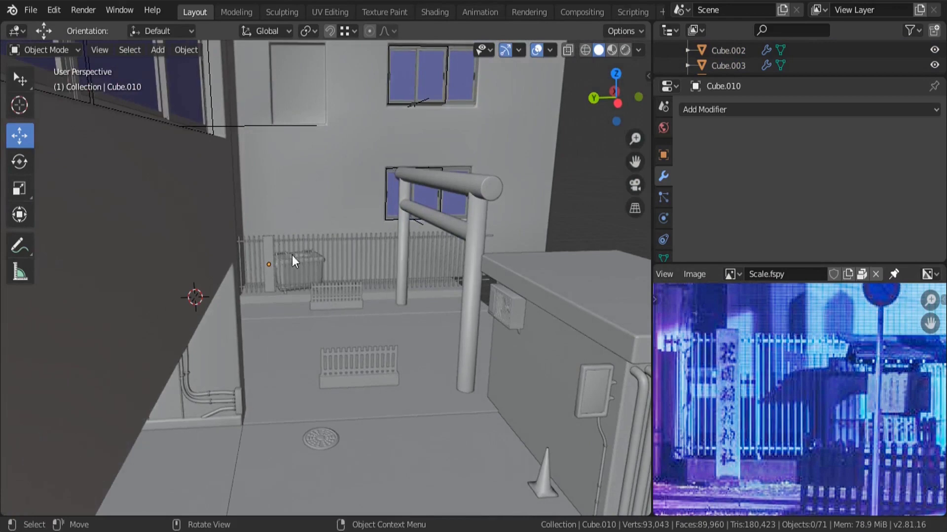
- Stretch the new 16-sided cylinder along Z into a tall sign pole
scroll(down, 3)
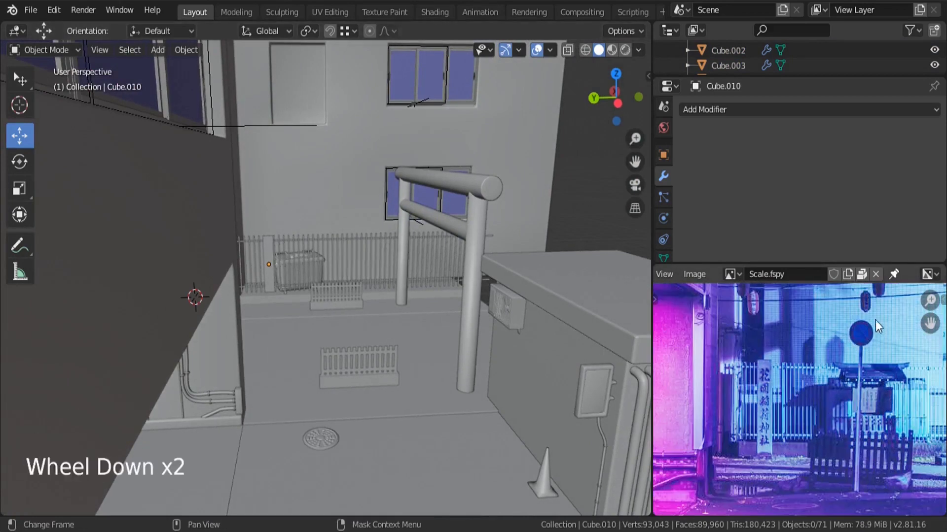
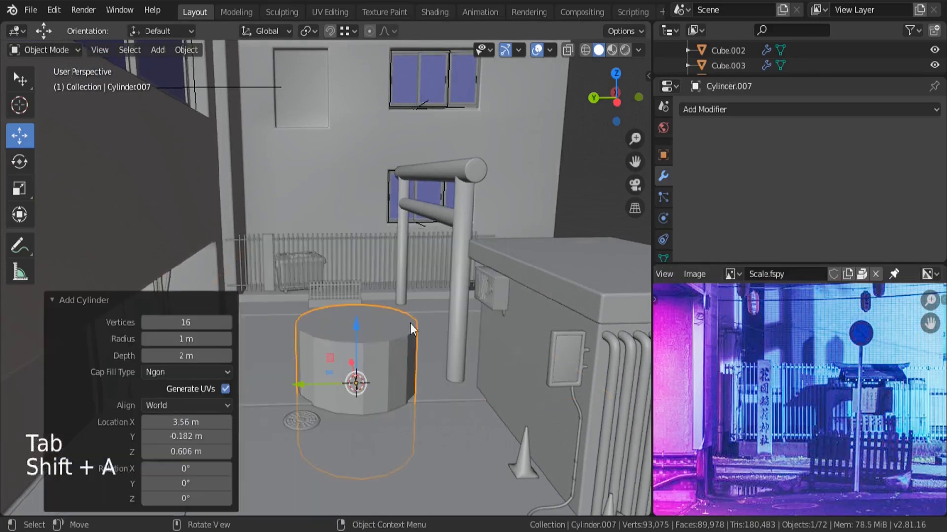
key(s)
key(s)
key(s)
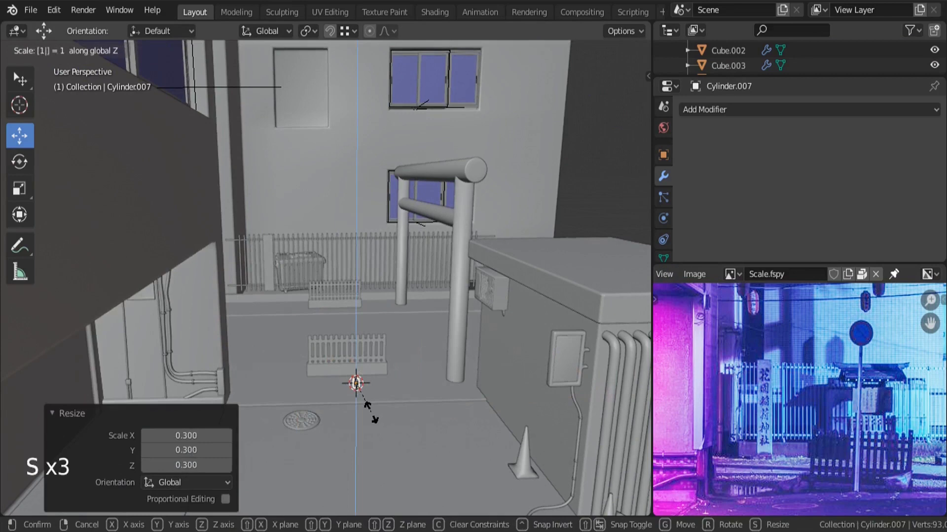
key(KP_Decimal)
scroll(down, 3)
- Thin the pole without changing its height and check it against the reference through the camera
click(352, 290)
key(s)
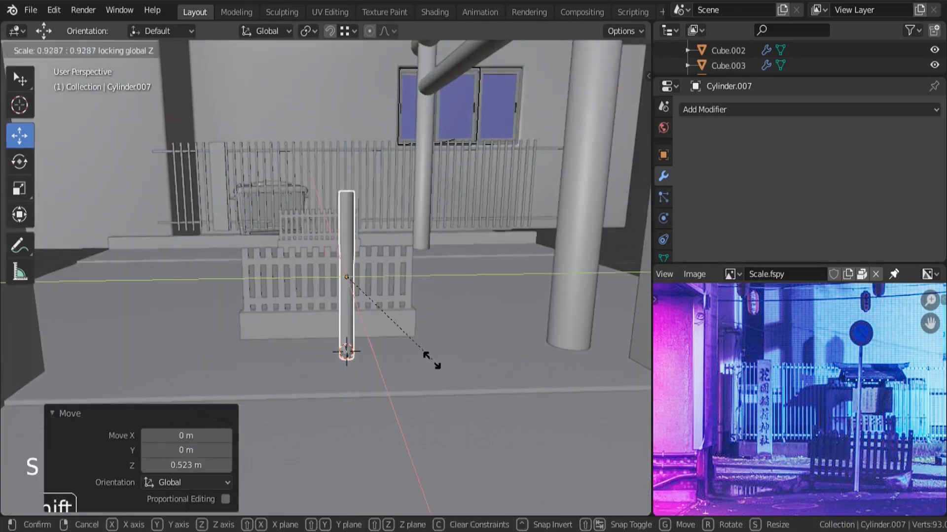
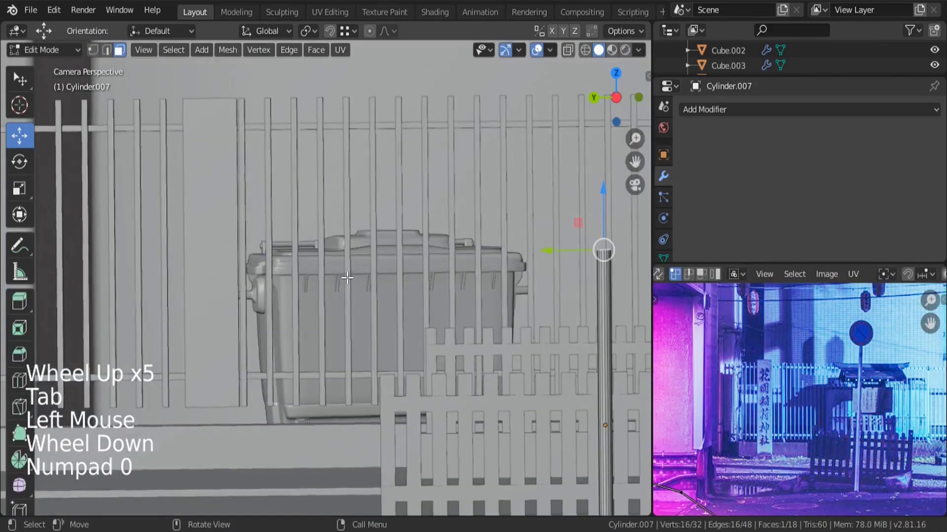
scroll(down, 3)
key(z)
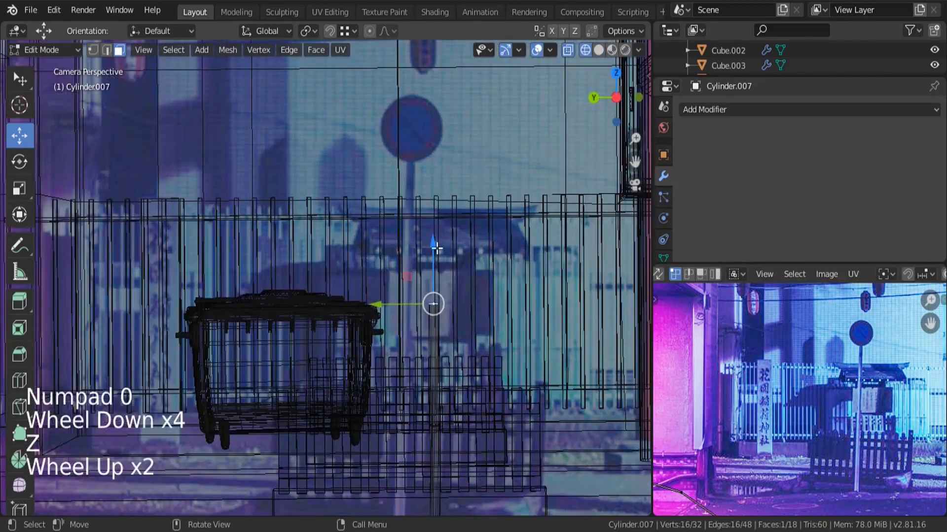
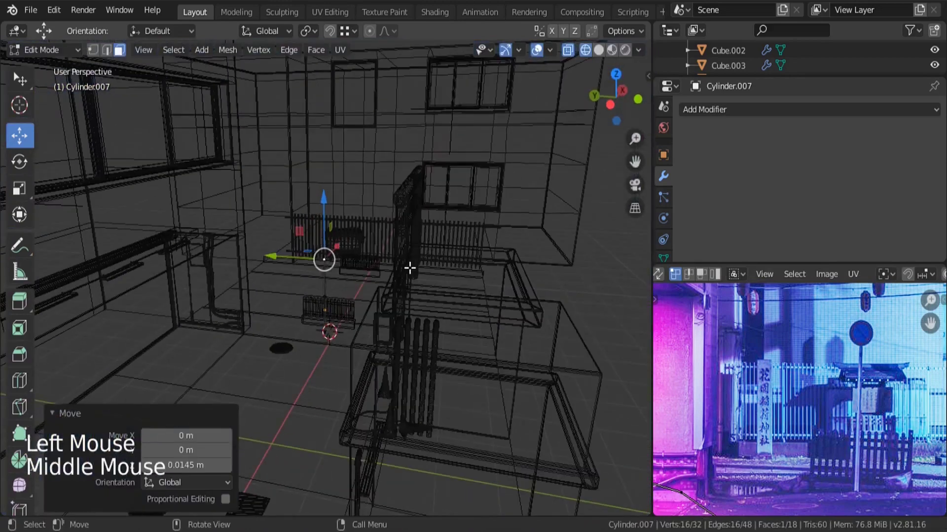
- Extrude the pole top, scale it into a disc and rotate it upright as the sign face
key(KP_Decimal)
key(shift+d)
key(z)
key(r)
key(s)
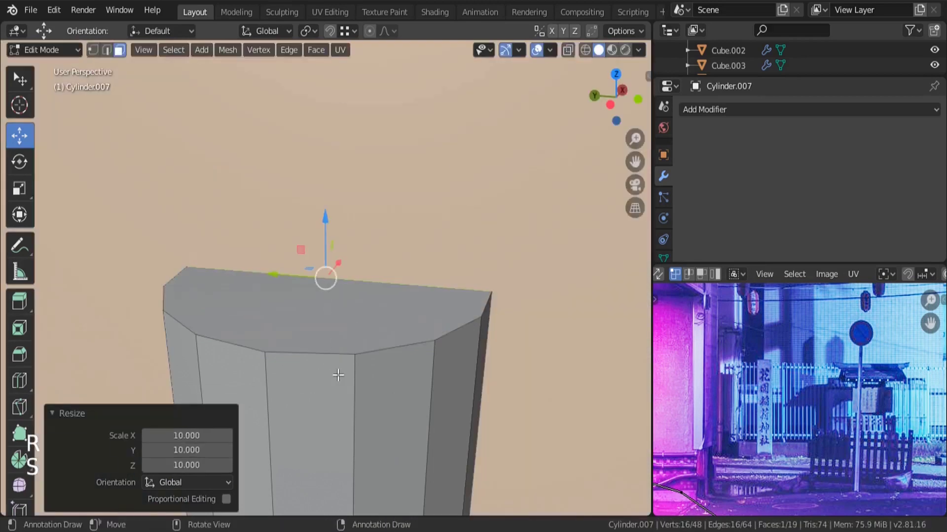
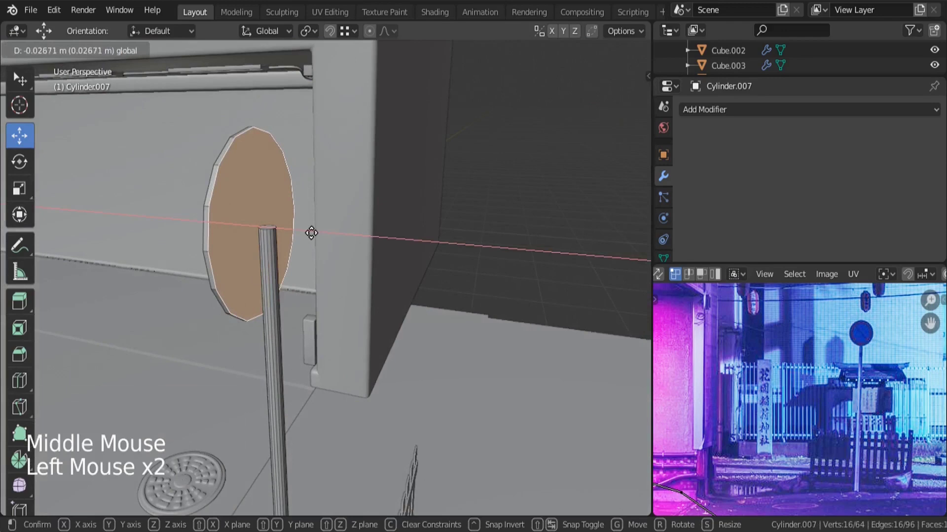
key(Tab)
- Adjust the sign disc through the camera view so it lines up with the reference road sign
middle_click(226, 277)
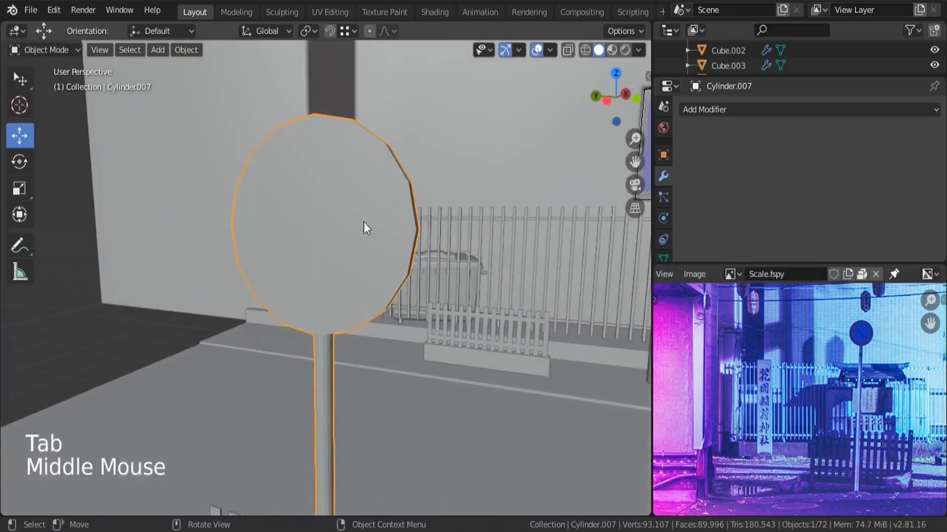
scroll(down, 3)
click(191, 52)
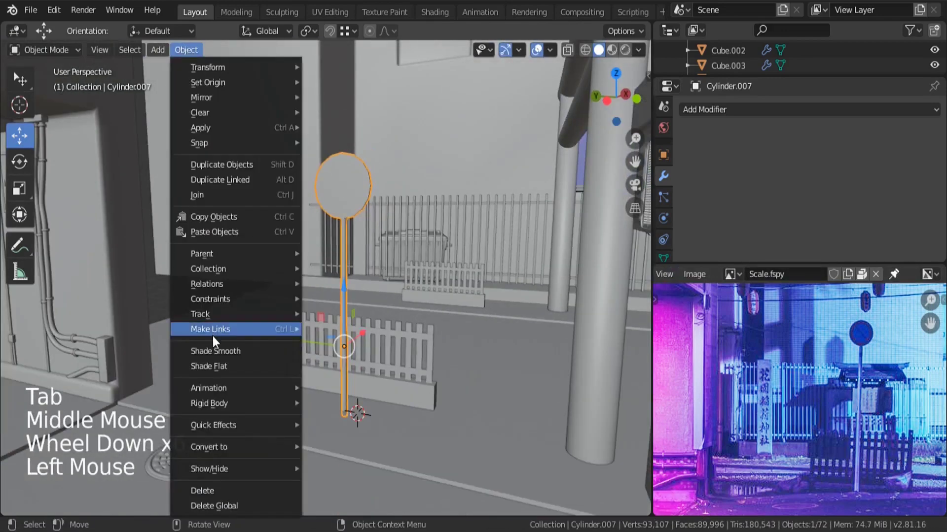
middle_click(317, 283)
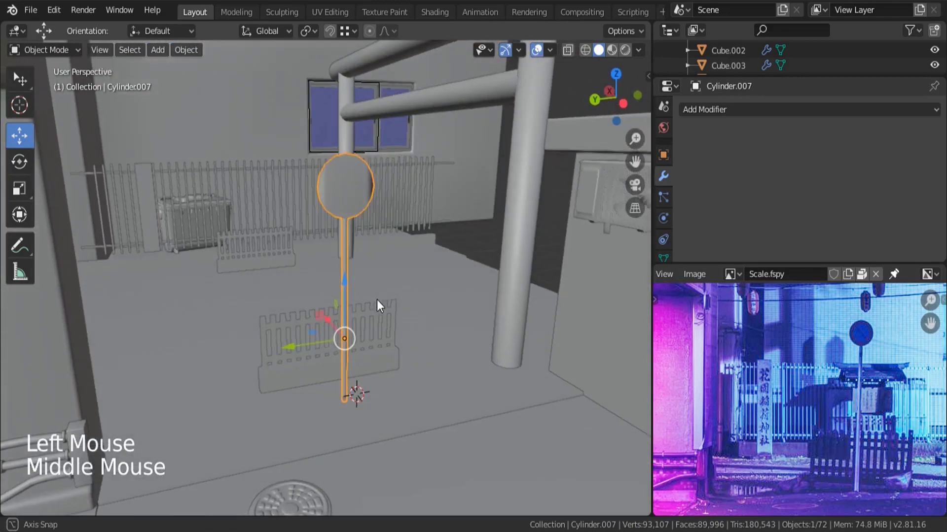
key(KP_0)
key(z)
scroll(down, 3)
key(Tab)
middle_click(825, 400)
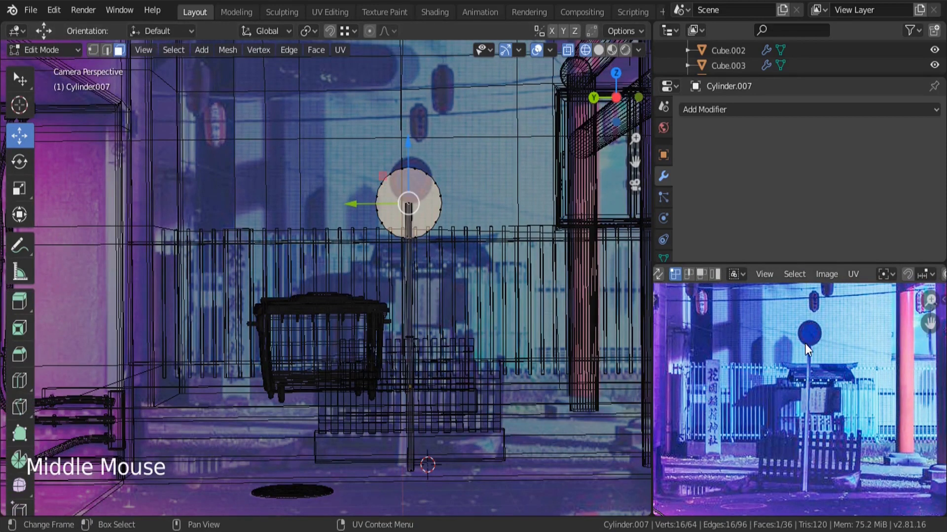